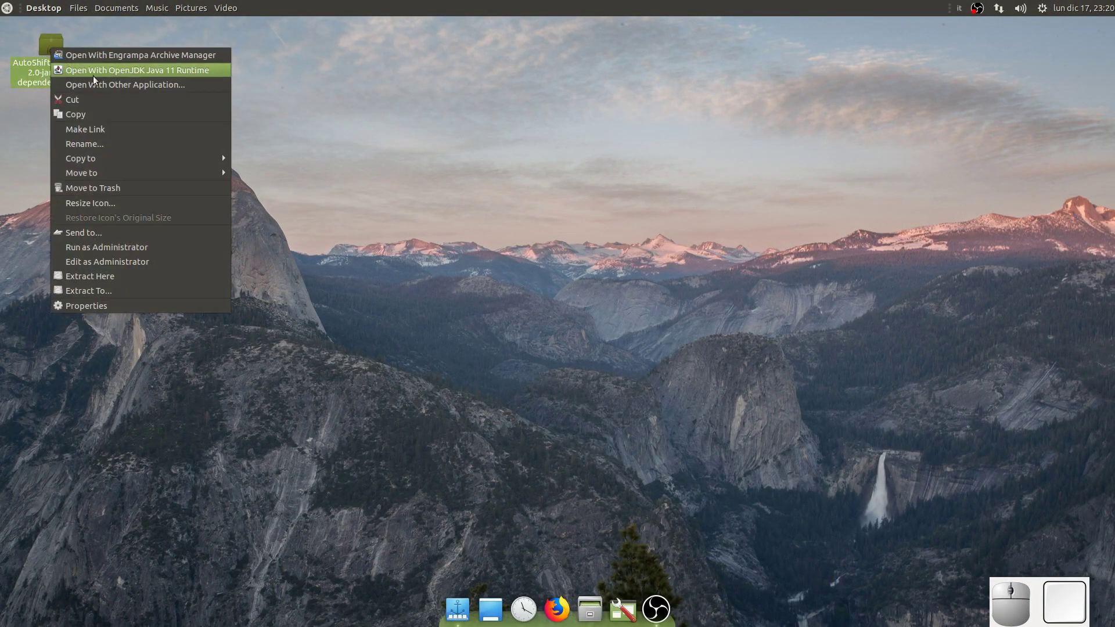
Launch the AutoShiftPlanner jar with Java and show the empty weekly Editor grid
{"action": "left_click", "coordinate": [99, 79]}
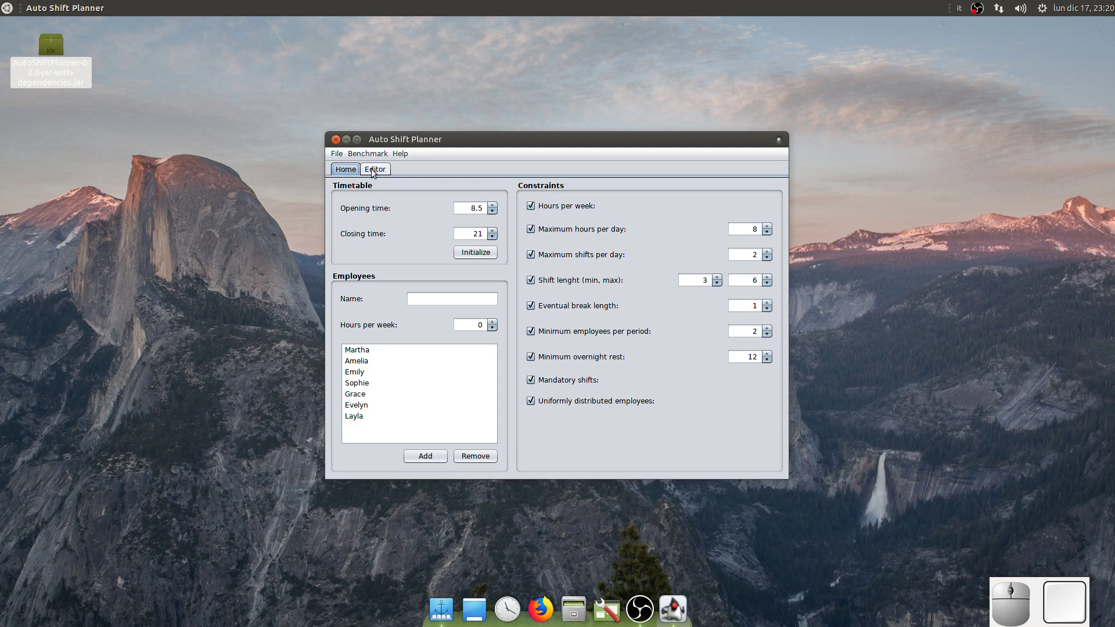
{"action": "left_click", "coordinate": [375, 172]}
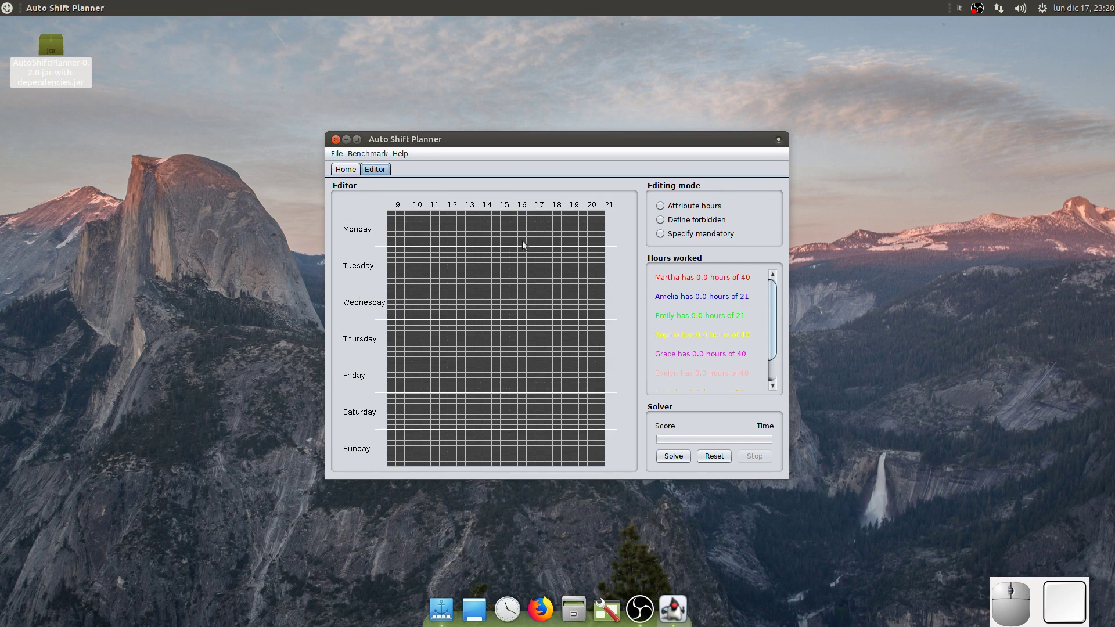
Maximize the planner and try assigned, forbidden and mandatory marks on single Monday evening cells
{"action": "left_click", "coordinate": [360, 142]}
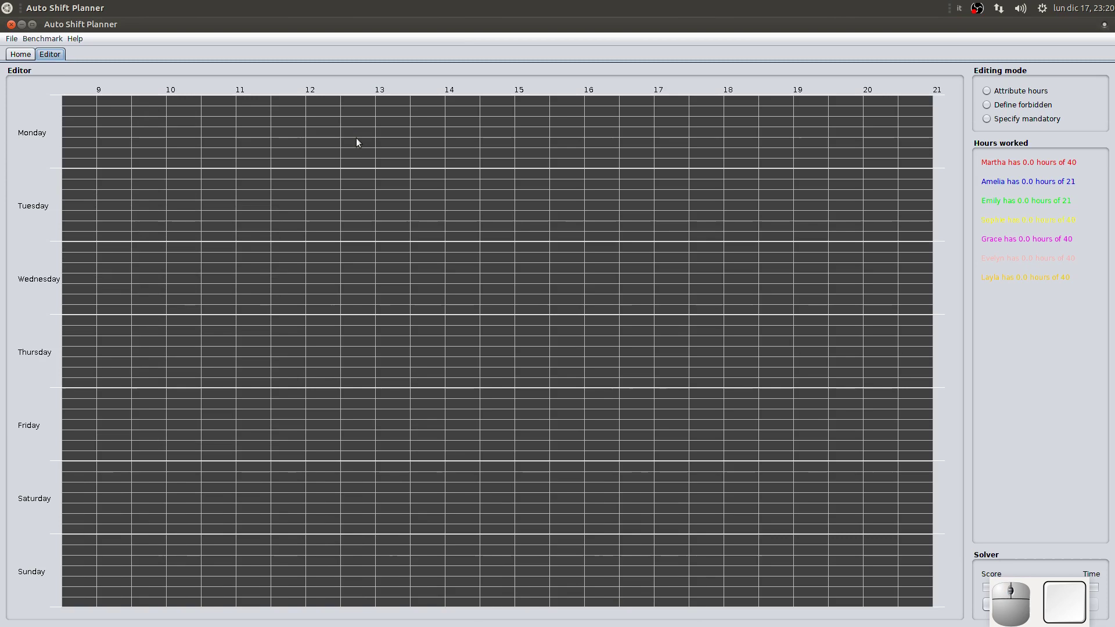
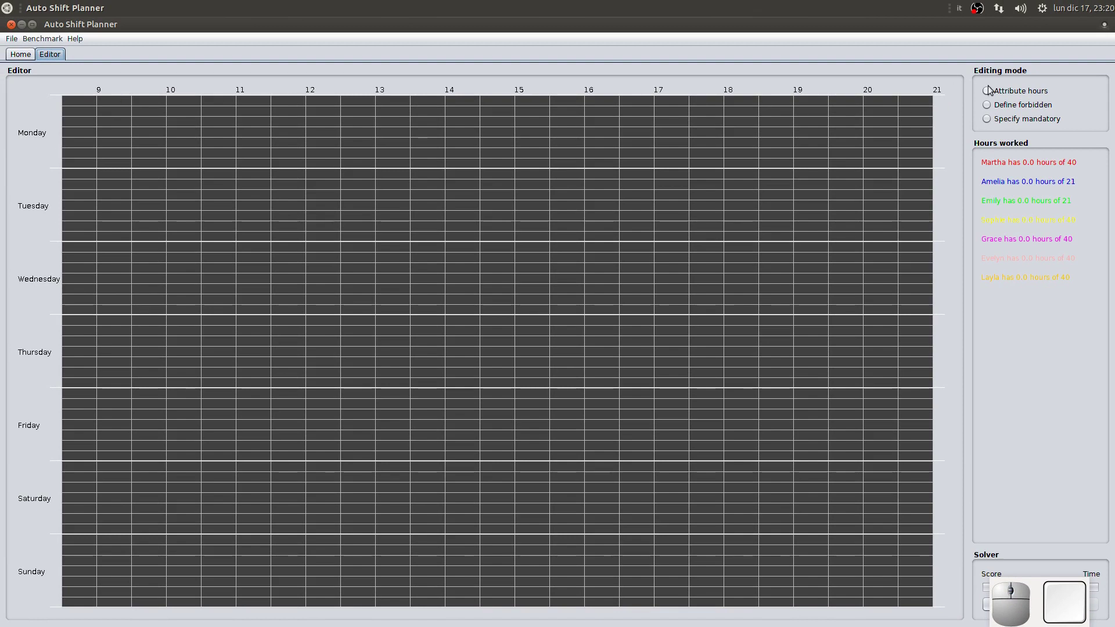
{"action": "left_click", "coordinate": [991, 93]}
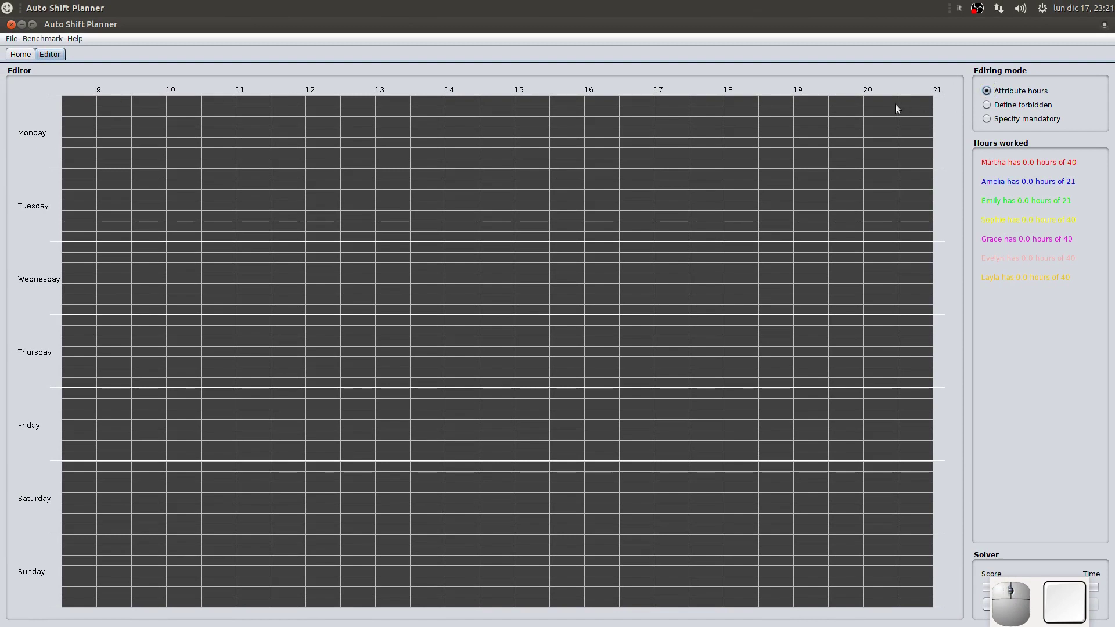
{"action": "left_click", "coordinate": [865, 105]}
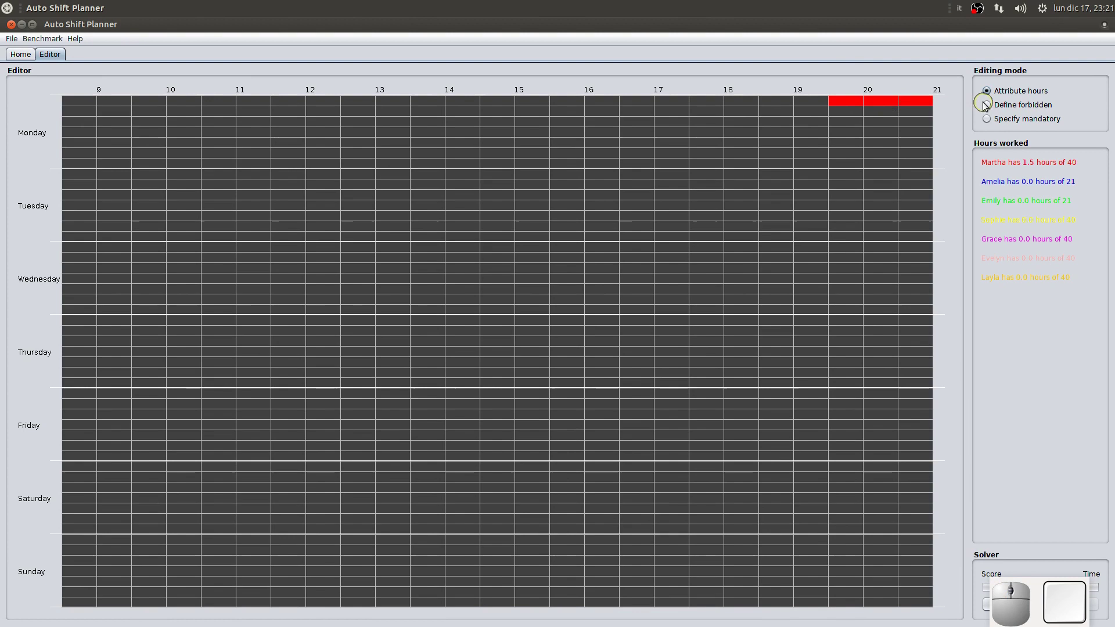
{"action": "left_click", "coordinate": [989, 108]}
{"action": "left_click", "coordinate": [921, 115]}
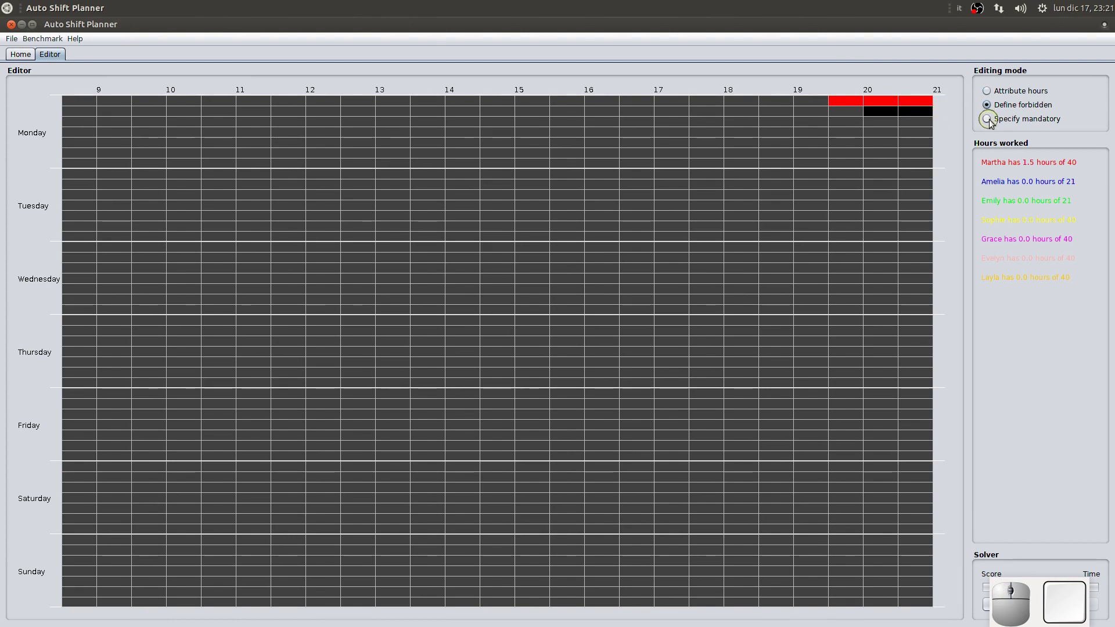
{"action": "left_click", "coordinate": [994, 123]}
{"action": "left_click", "coordinate": [917, 124]}
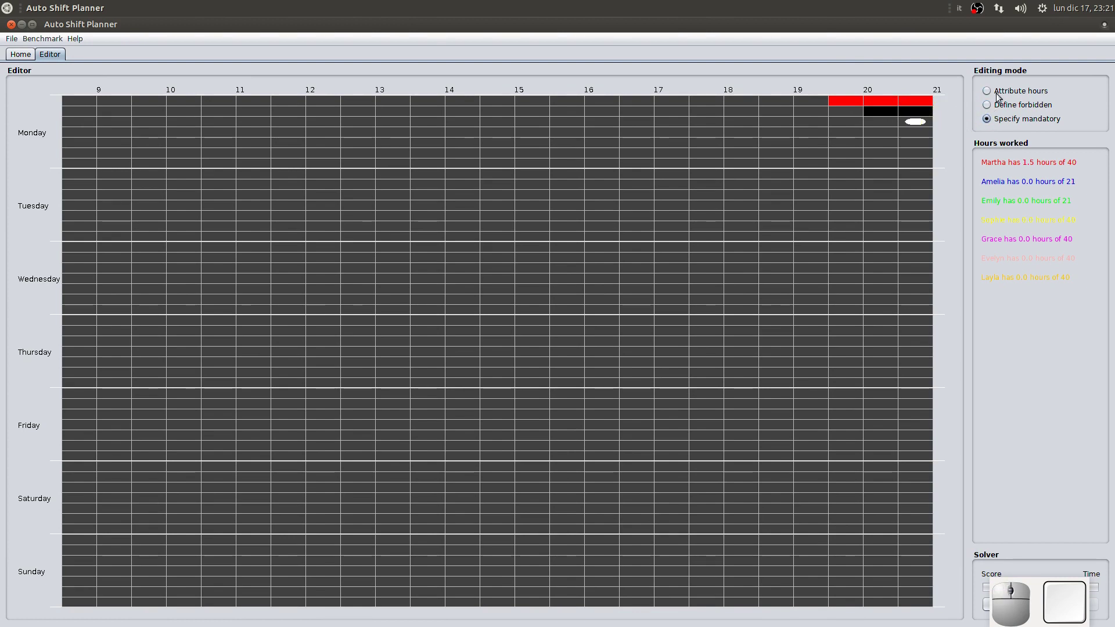
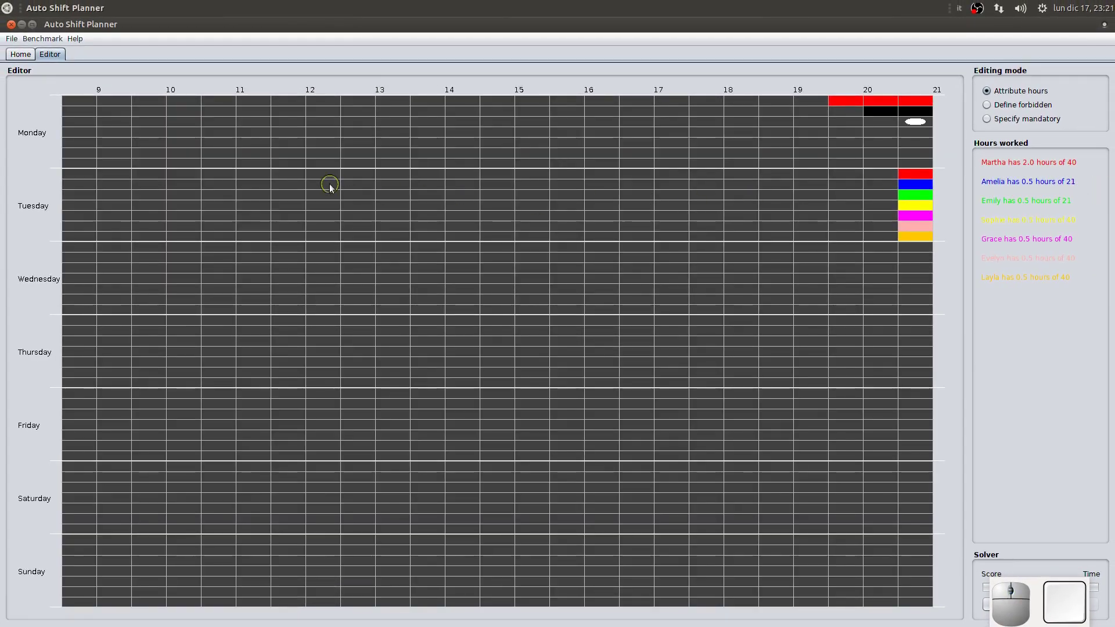
Assign the red and blue employees a Tuesday midday shift and staggered Wednesday–Thursday slots
{"action": "left_click_drag", "start_coordinate": [328, 177], "coordinate": [422, 196]}
{"action": "left_click_drag", "start_coordinate": [326, 185], "coordinate": [515, 189]}
{"action": "left_click_drag", "start_coordinate": [340, 260], "coordinate": [767, 284]}
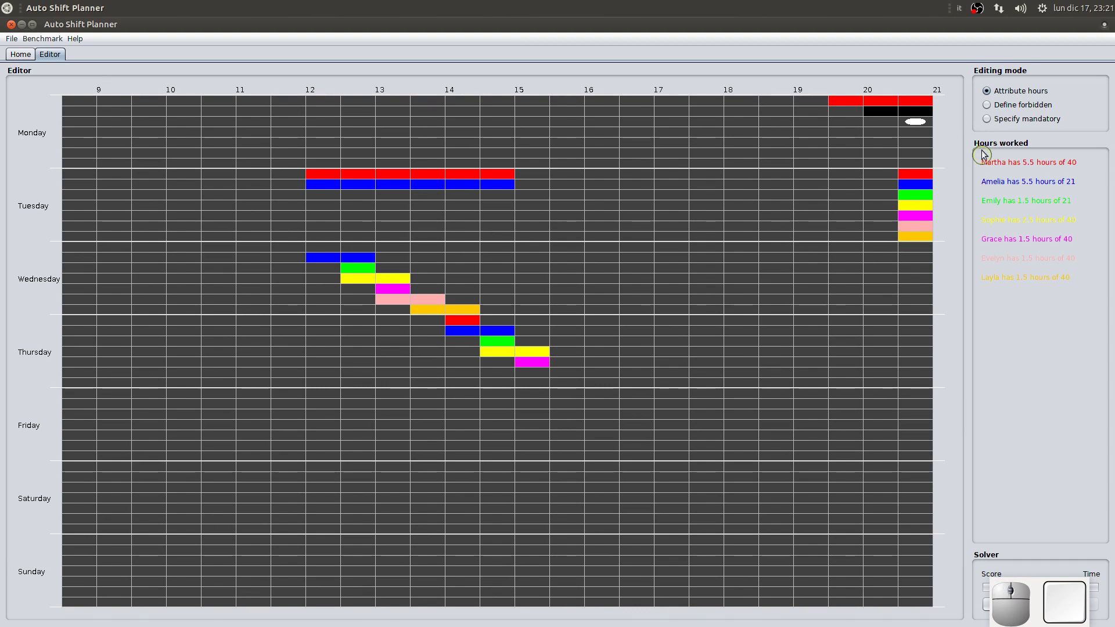
Forbid Tuesday afternoon 14:30–18 and paint mandatory blocks lower in the grid
{"action": "left_click", "coordinate": [989, 111]}
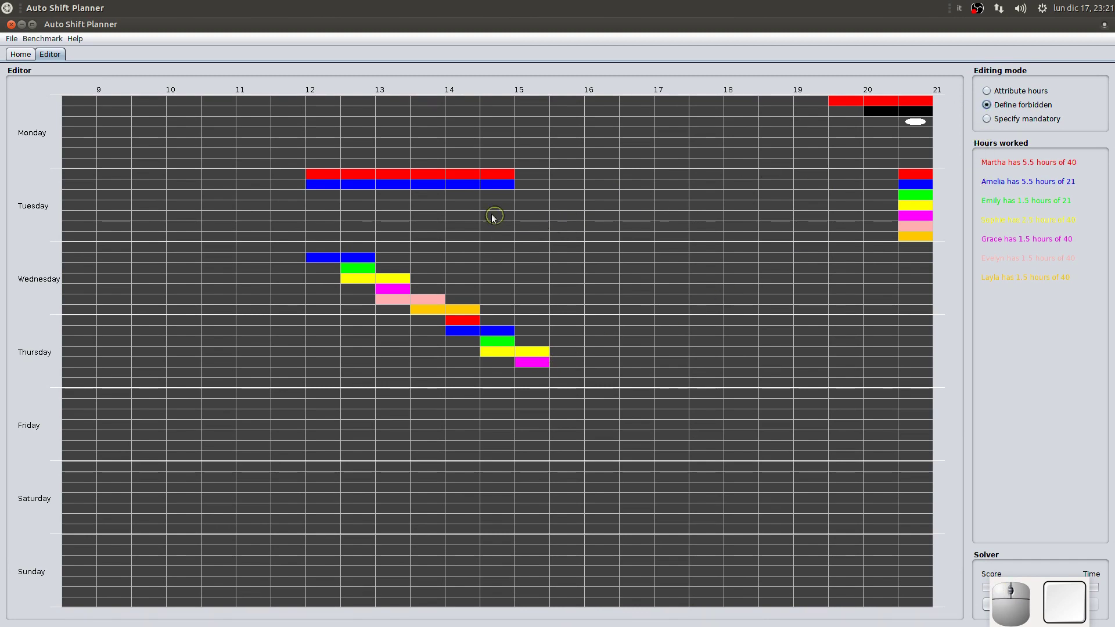
{"action": "left_click_drag", "start_coordinate": [489, 219], "coordinate": [907, 185]}
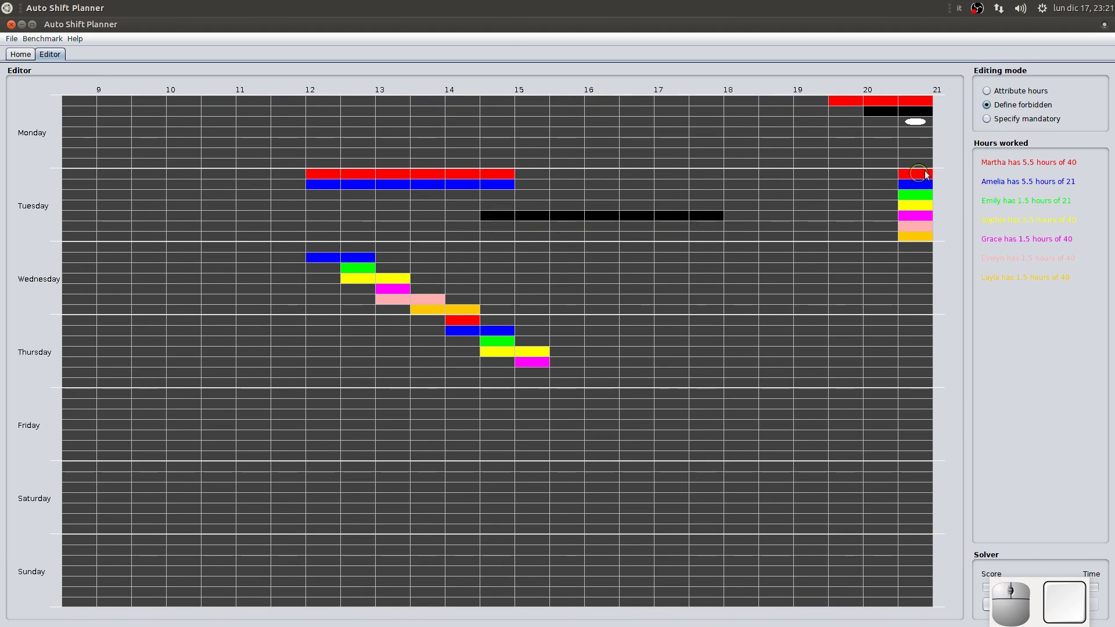
{"action": "left_click", "coordinate": [990, 121]}
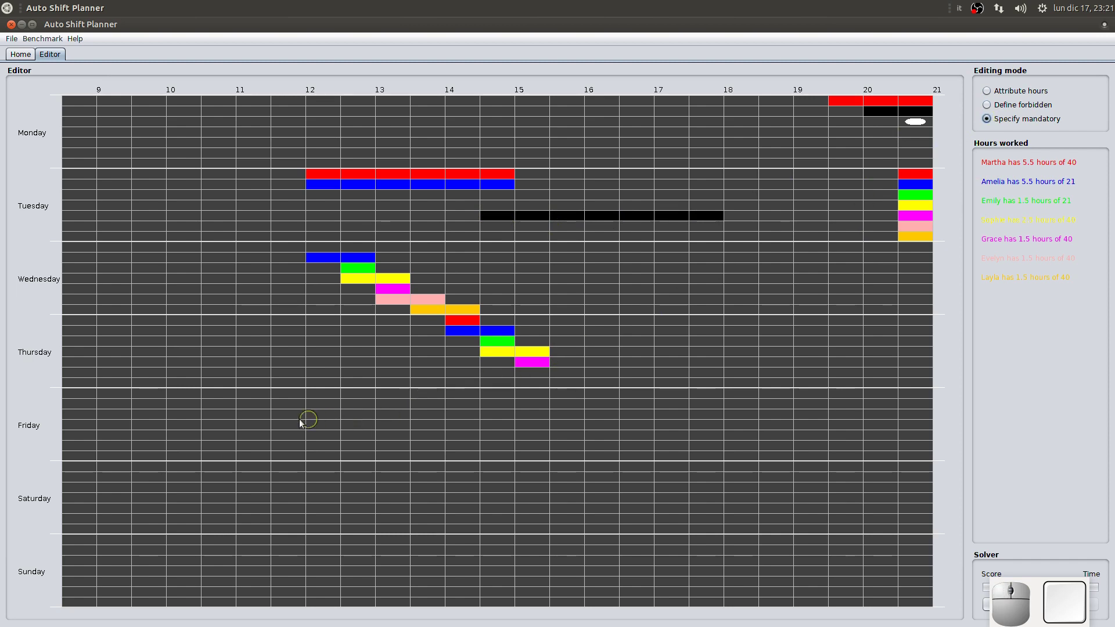
{"action": "left_click_drag", "start_coordinate": [284, 427], "coordinate": [464, 360]}
{"action": "left_click_drag", "start_coordinate": [470, 333], "coordinate": [547, 351]}
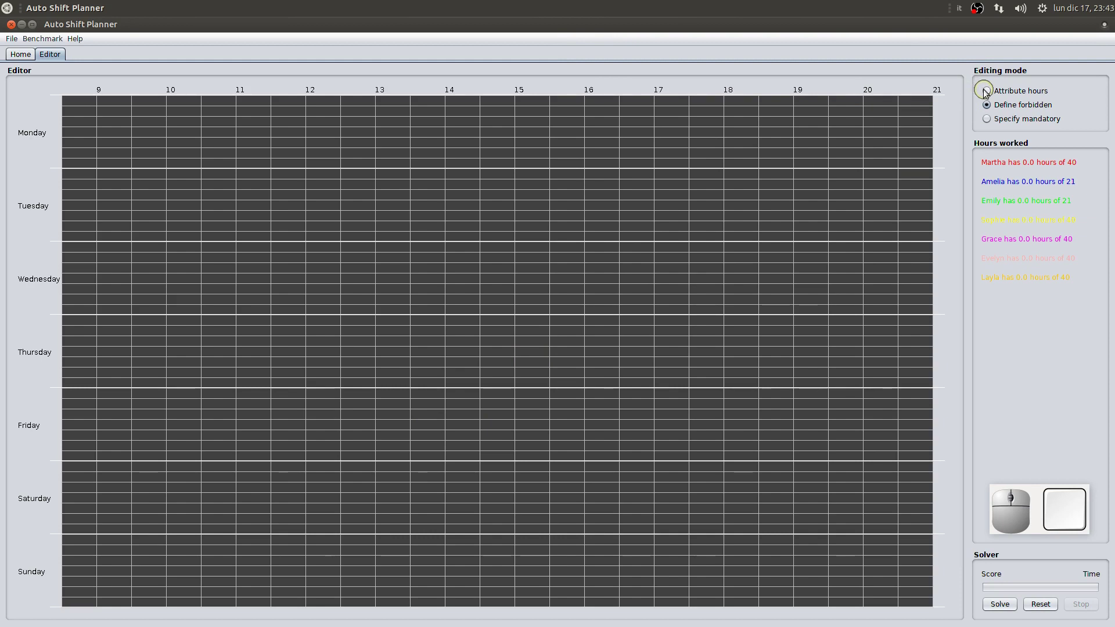
Assign green a Tuesday shift to 13:30, magenta Thursday 11:30–16 and start pink's Saturday shift
{"action": "left_click", "coordinate": [987, 93]}
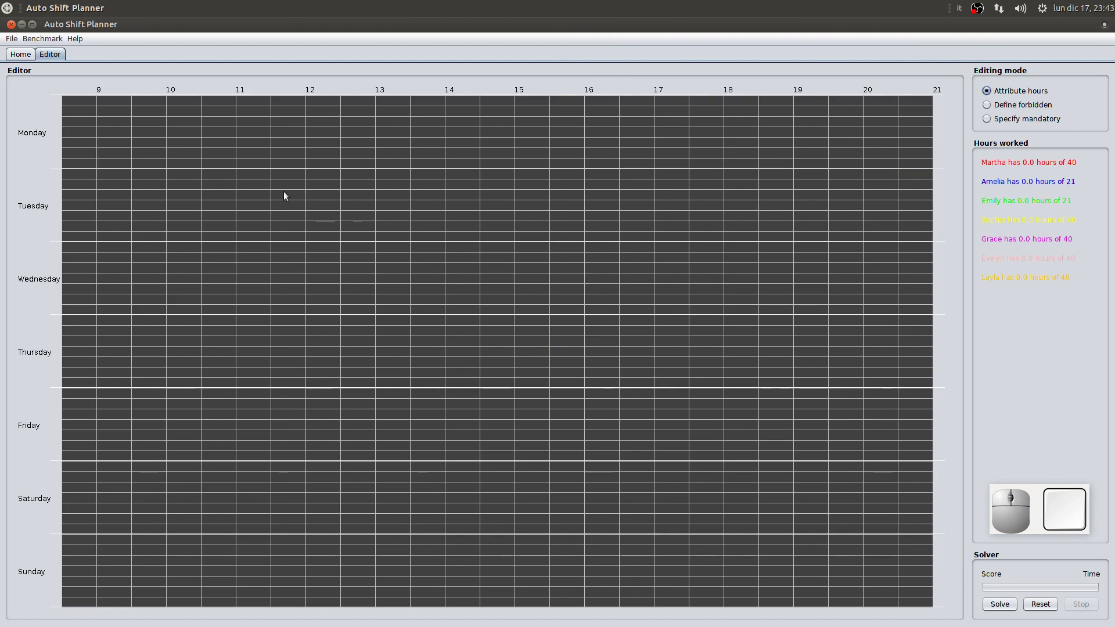
{"action": "left_click", "coordinate": [288, 195]}
{"action": "left_click", "coordinate": [325, 195]}
{"action": "left_click", "coordinate": [379, 198]}
{"action": "left_click", "coordinate": [401, 197]}
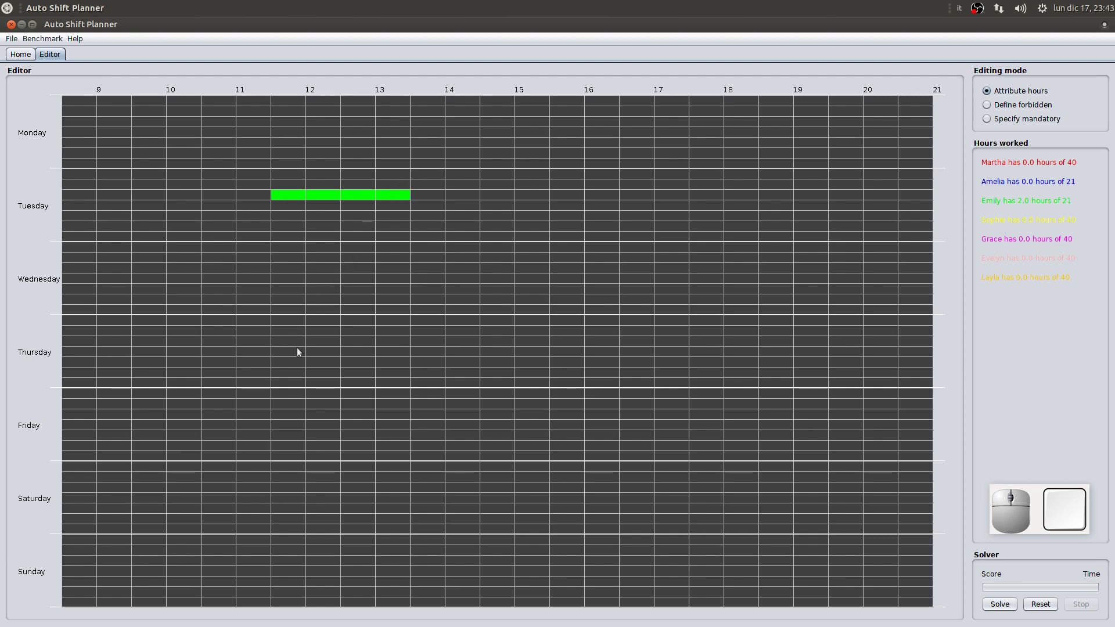
{"action": "left_click_drag", "start_coordinate": [301, 365], "coordinate": [448, 431]}
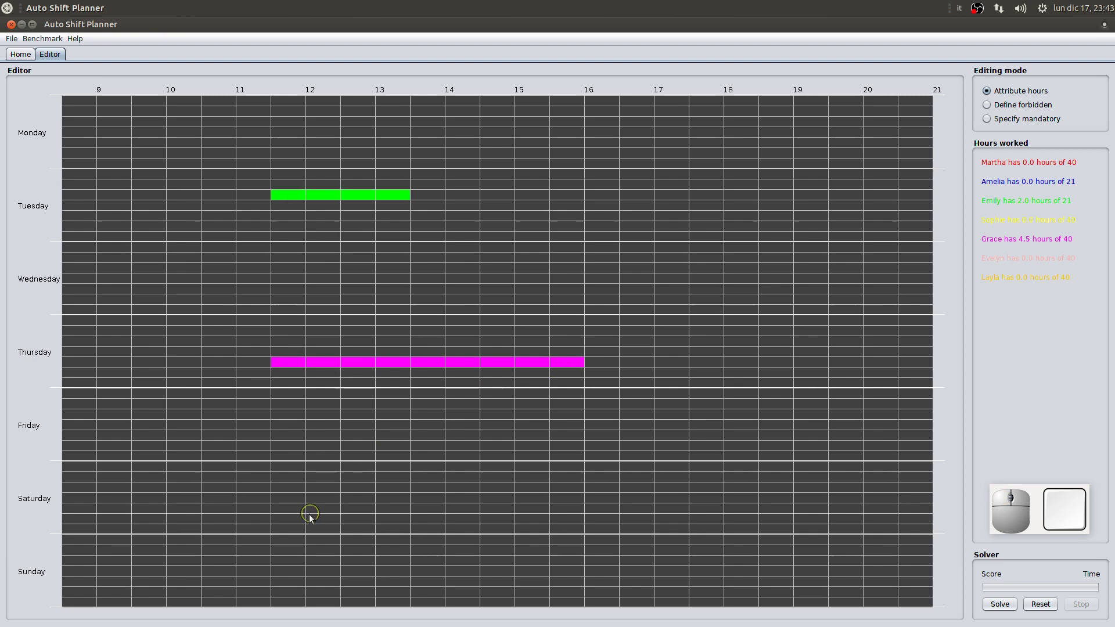
{"action": "left_click", "coordinate": [300, 520]}
{"action": "scroll", "scroll_direction": "up", "scroll_amount": 3}
{"action": "scroll", "scroll_direction": "down", "scroll_amount": 3}
{"action": "scroll", "scroll_direction": "down", "scroll_amount": 3}
{"action": "scroll", "scroll_direction": "up", "scroll_amount": 3}
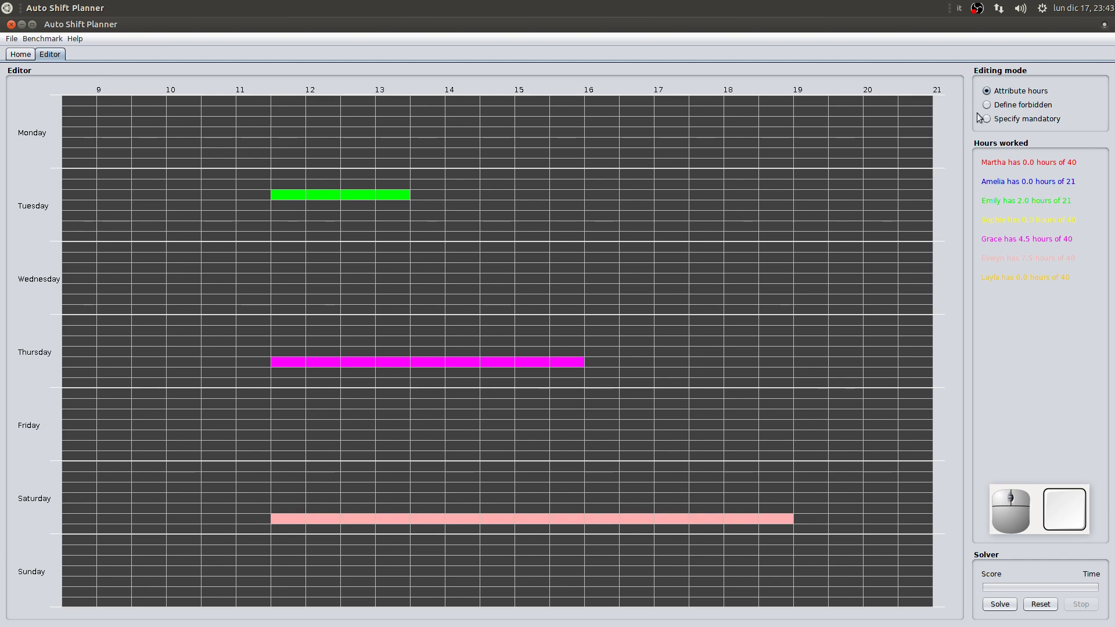
Forbid Tuesday's last row 9–21, require all rows at Wednesday 20:30, then clear the assigned hours
{"action": "left_click", "coordinate": [987, 108]}
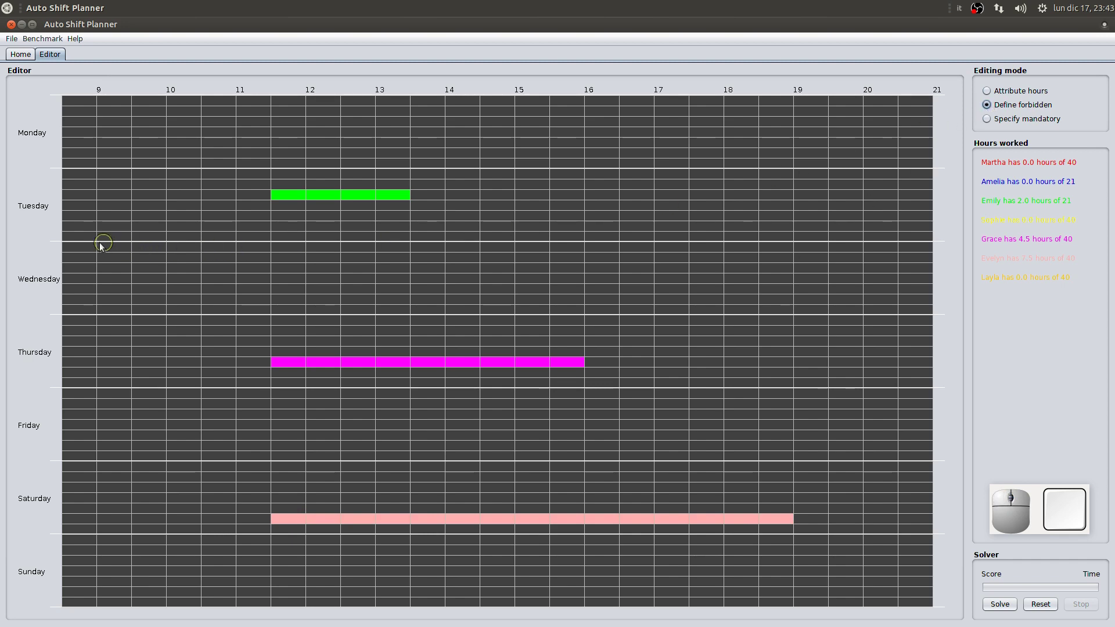
{"action": "left_click", "coordinate": [89, 242]}
{"action": "scroll", "scroll_direction": "up", "scroll_amount": 3}
{"action": "scroll", "scroll_direction": "up", "scroll_amount": 3}
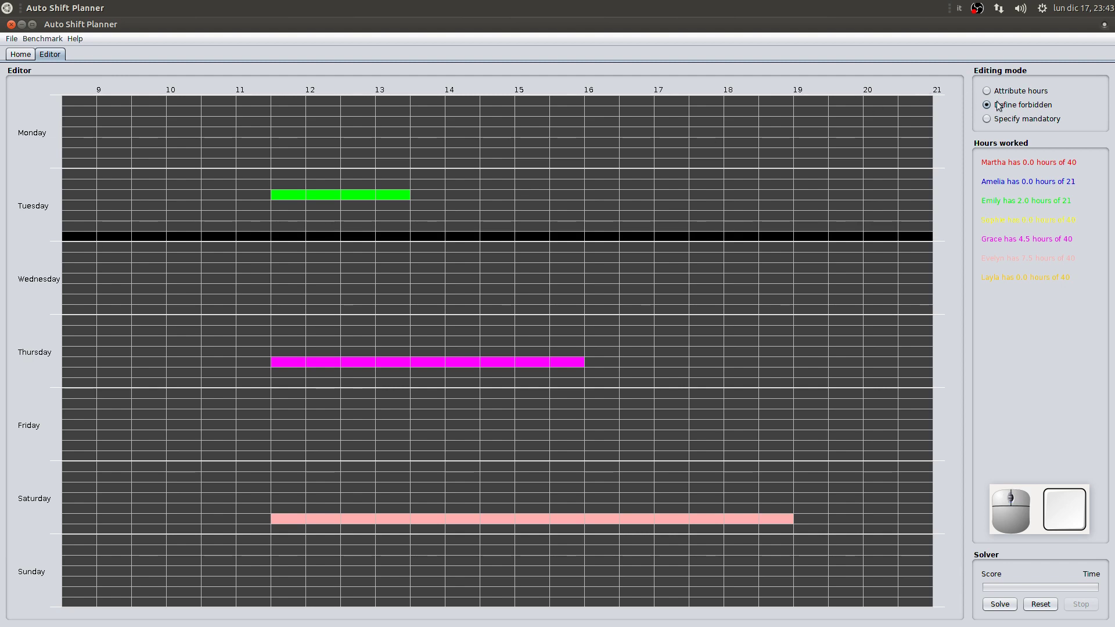
{"action": "left_click", "coordinate": [994, 125]}
{"action": "left_click_drag", "start_coordinate": [923, 255], "coordinate": [927, 314]}
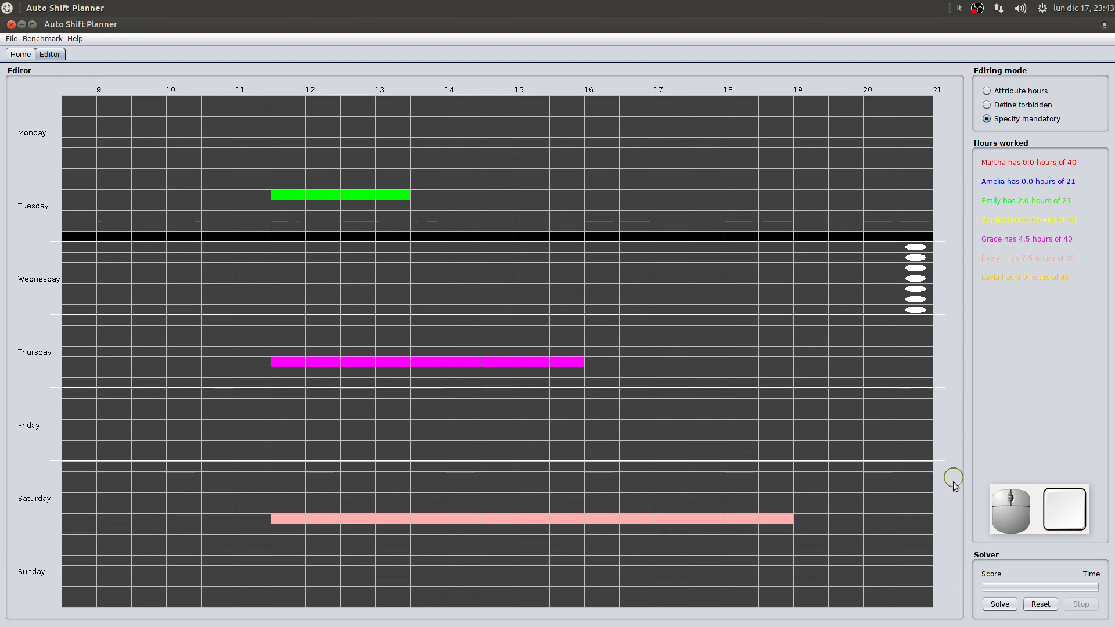
{"action": "left_click", "coordinate": [1051, 602]}
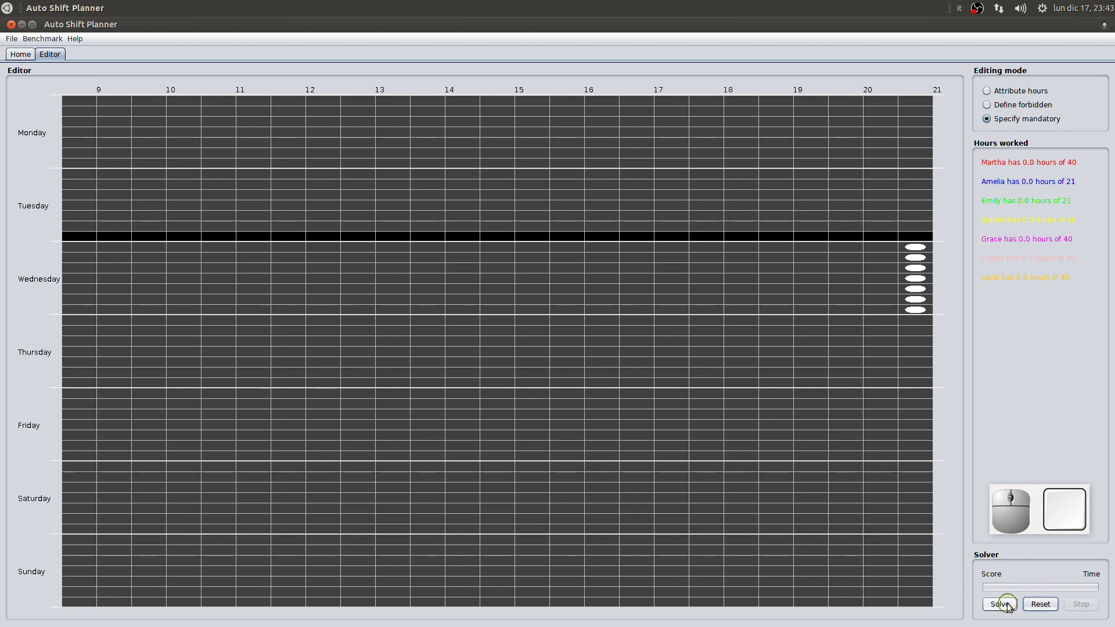
{"action": "left_click", "coordinate": [1011, 607]}
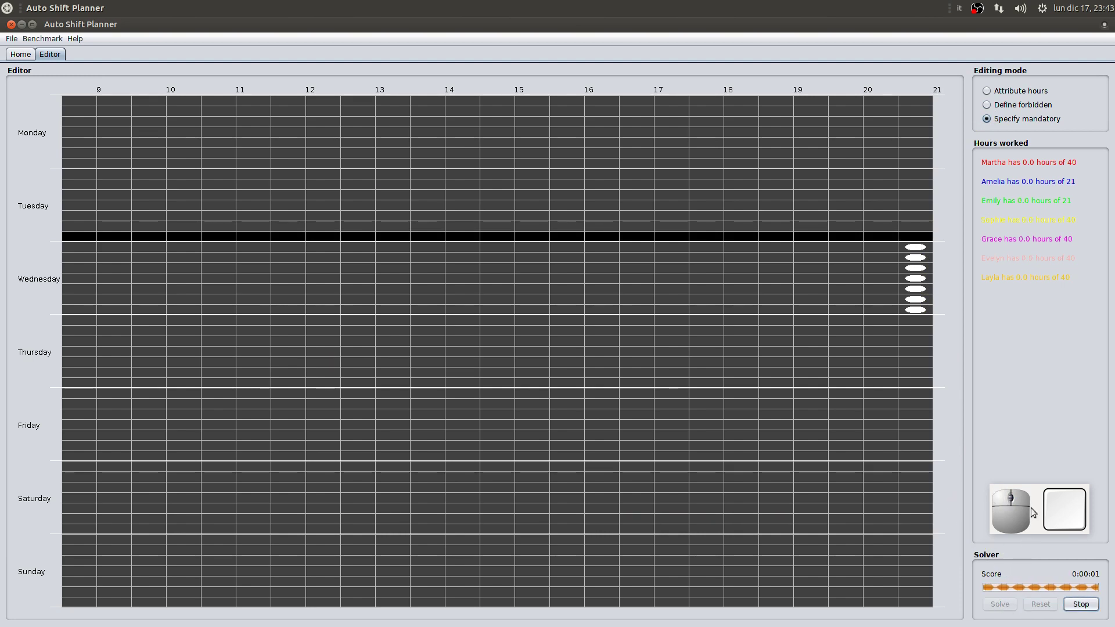
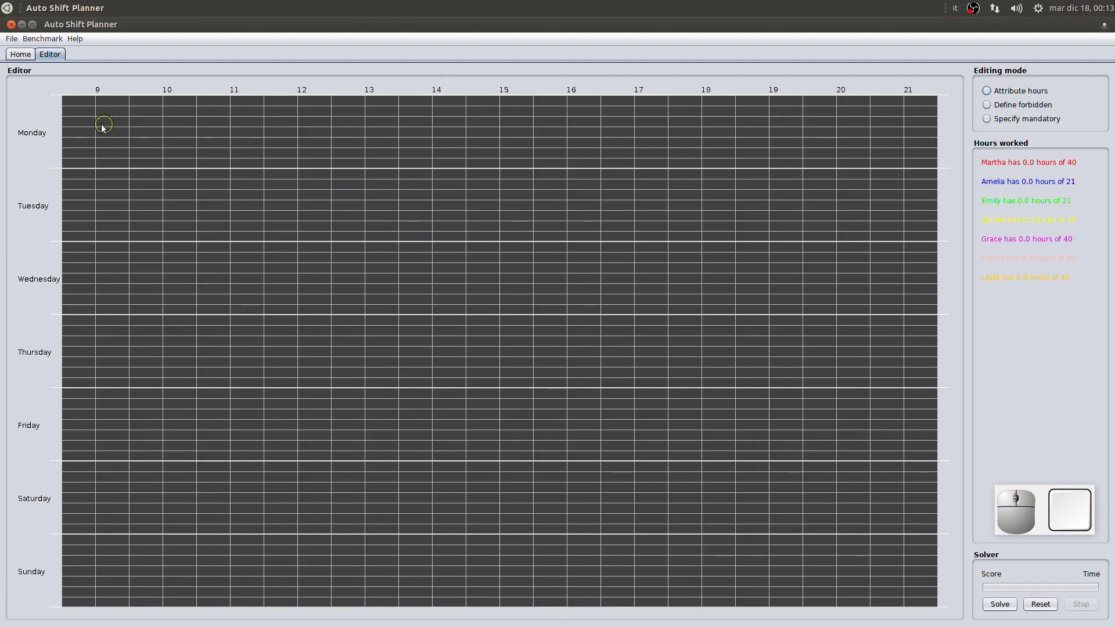
Forbid Tuesday's opening 8:30 half hour in every employee row
{"action": "left_click", "coordinate": [991, 107]}
{"action": "left_click_drag", "start_coordinate": [80, 177], "coordinate": [80, 258]}
Forbid the opening half hour in every row on Thursday, Saturday and Sunday
{"action": "left_click_drag", "start_coordinate": [82, 336], "coordinate": [90, 331]}
{"action": "left_click", "coordinate": [89, 324]}
{"action": "left_click_drag", "start_coordinate": [90, 478], "coordinate": [103, 597]}
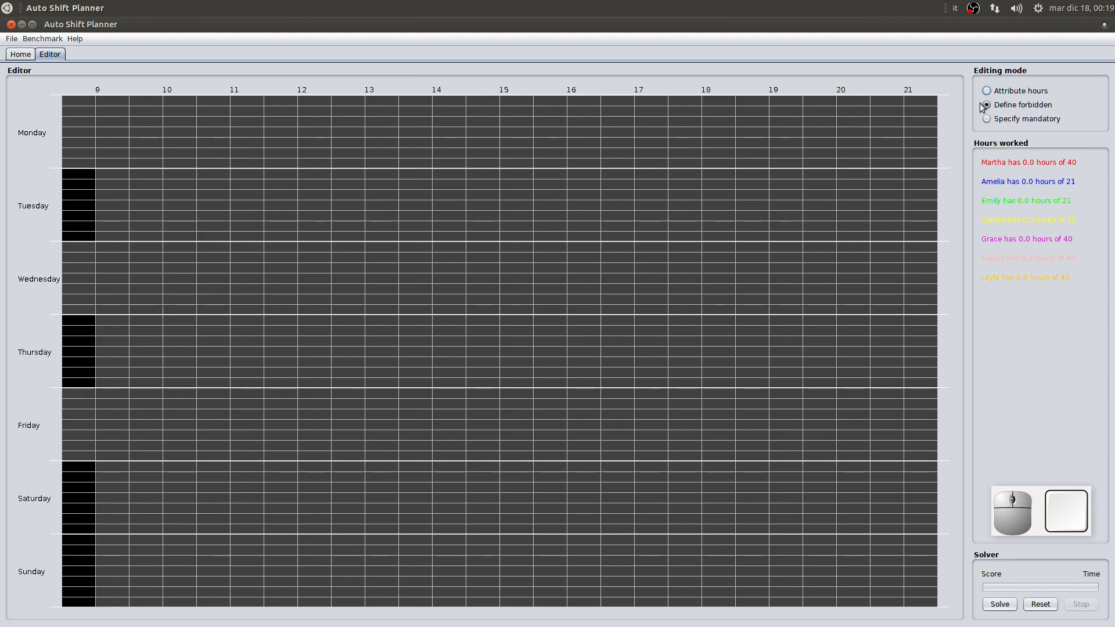
Black out Monday's first row as forbidden from 9 through the whole day
{"action": "left_click", "coordinate": [985, 110]}
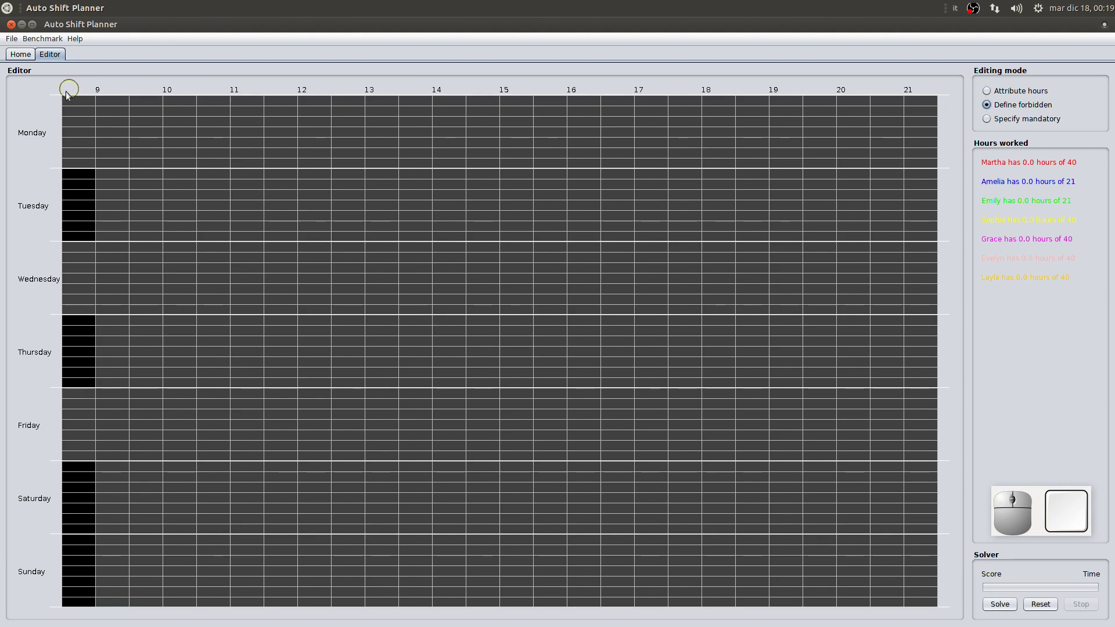
{"action": "left_click", "coordinate": [81, 104]}
{"action": "scroll", "scroll_direction": "up", "scroll_amount": 3}
{"action": "left_click", "coordinate": [81, 118]}
{"action": "scroll", "scroll_direction": "up", "scroll_amount": 3}
{"action": "scroll", "scroll_direction": "up", "scroll_amount": 3}
{"action": "scroll", "scroll_direction": "up", "scroll_amount": 3}
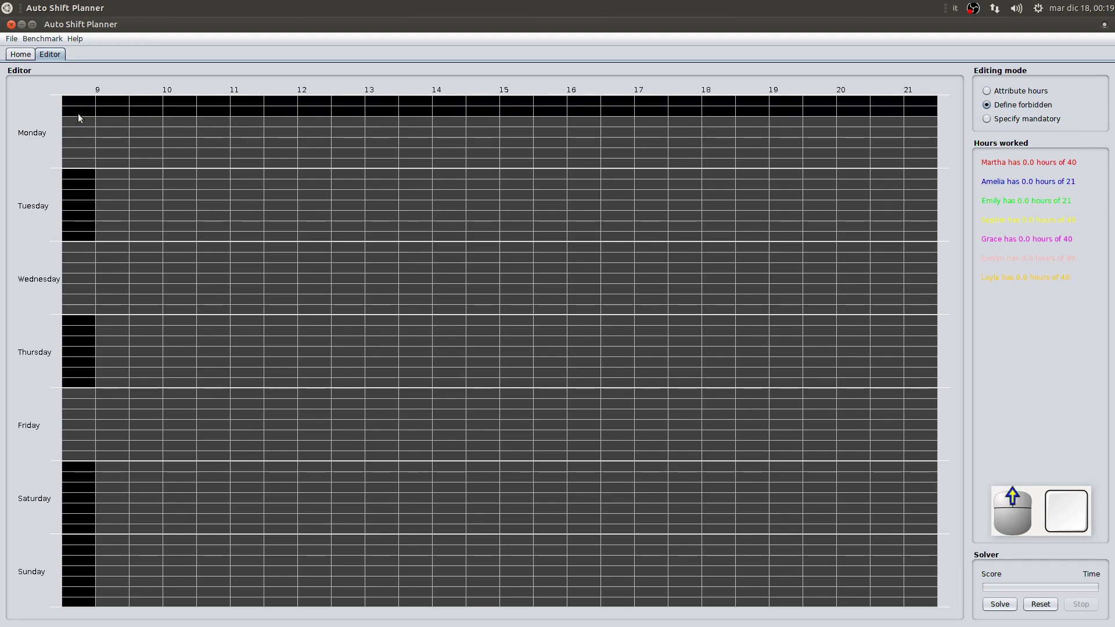
{"action": "scroll", "scroll_direction": "up", "scroll_amount": 3}
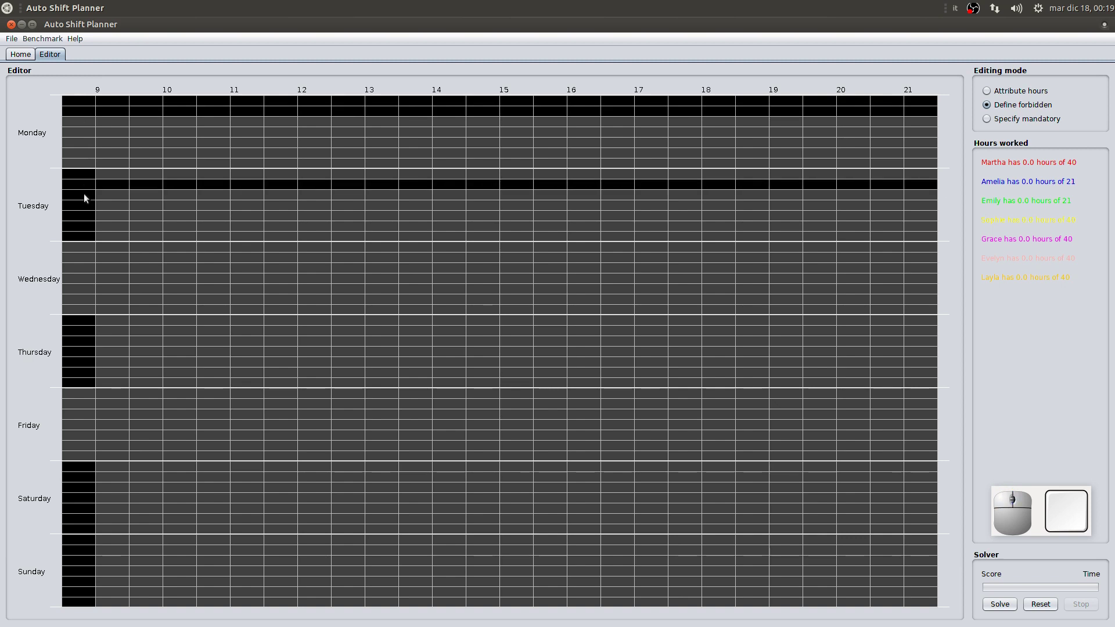
{"action": "scroll", "scroll_direction": "up", "scroll_amount": 3}
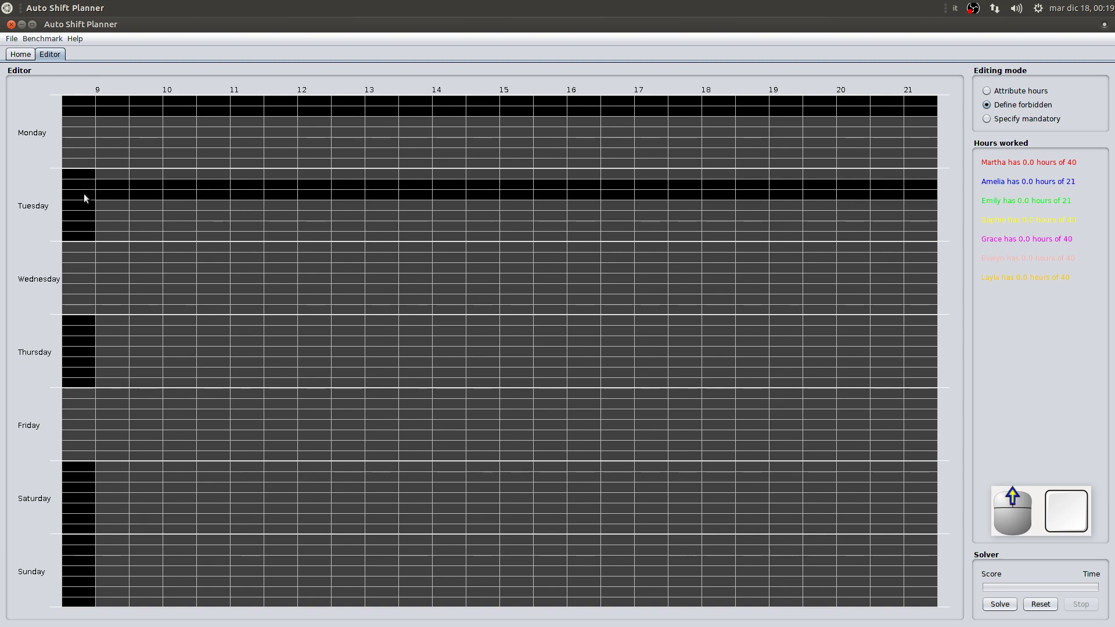
Forbid one complete row each on Tuesday, Wednesday and Thursday, stepping downward
{"action": "left_click", "coordinate": [85, 271]}
{"action": "scroll", "scroll_direction": "up", "scroll_amount": 3}
{"action": "scroll", "scroll_direction": "up", "scroll_amount": 3}
{"action": "left_click", "coordinate": [85, 280]}
{"action": "scroll", "scroll_direction": "up", "scroll_amount": 3}
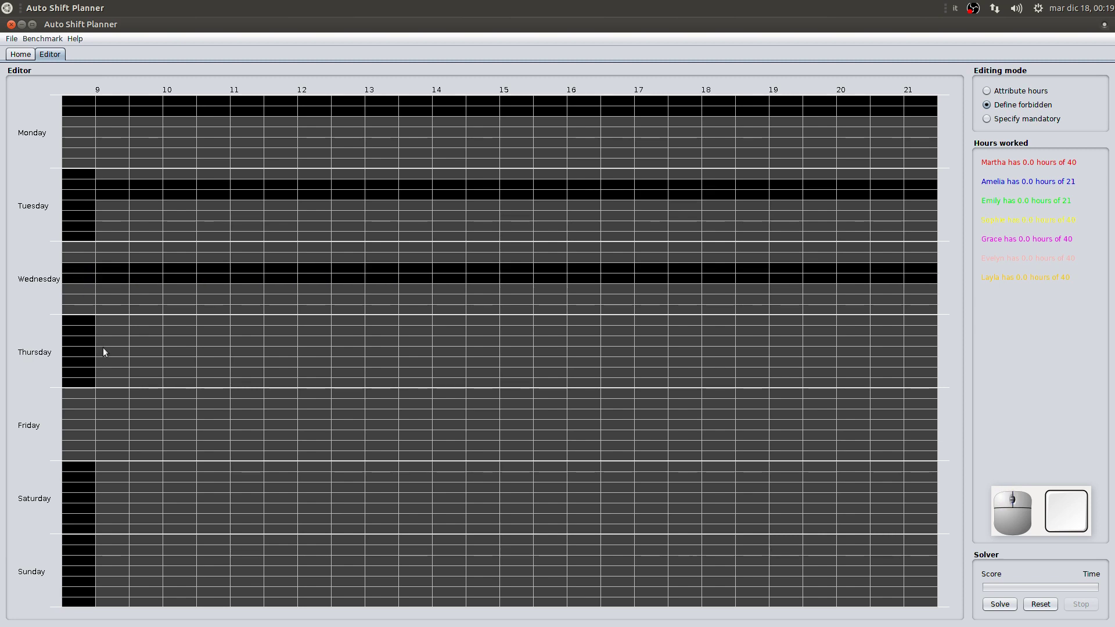
{"action": "left_click", "coordinate": [113, 357]}
{"action": "scroll", "scroll_direction": "up", "scroll_amount": 3}
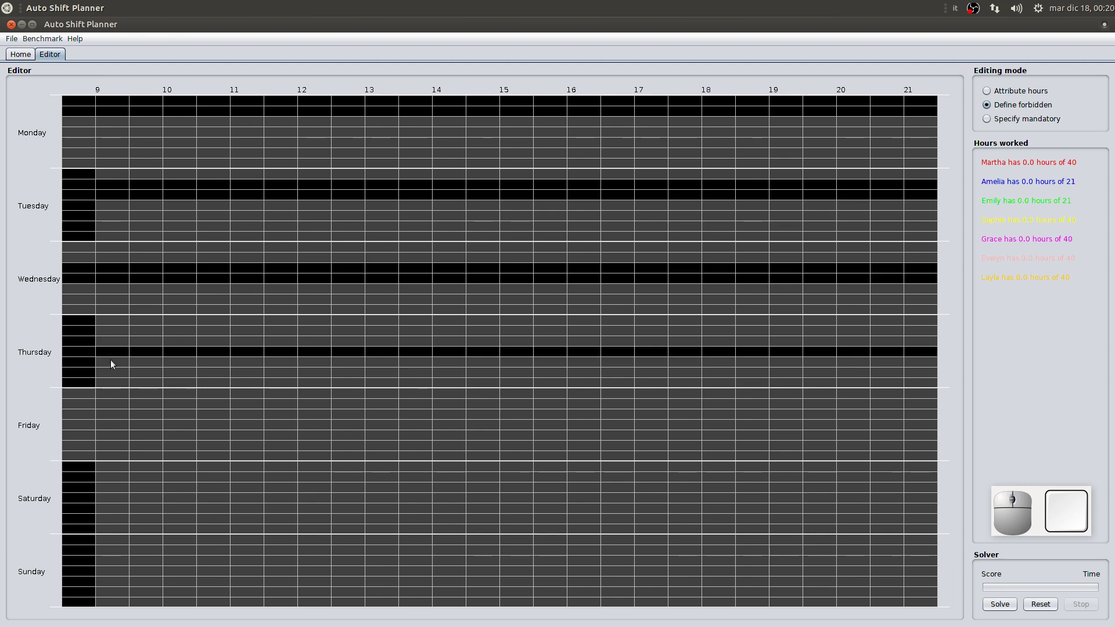
{"action": "scroll", "scroll_direction": "up", "scroll_amount": 3}
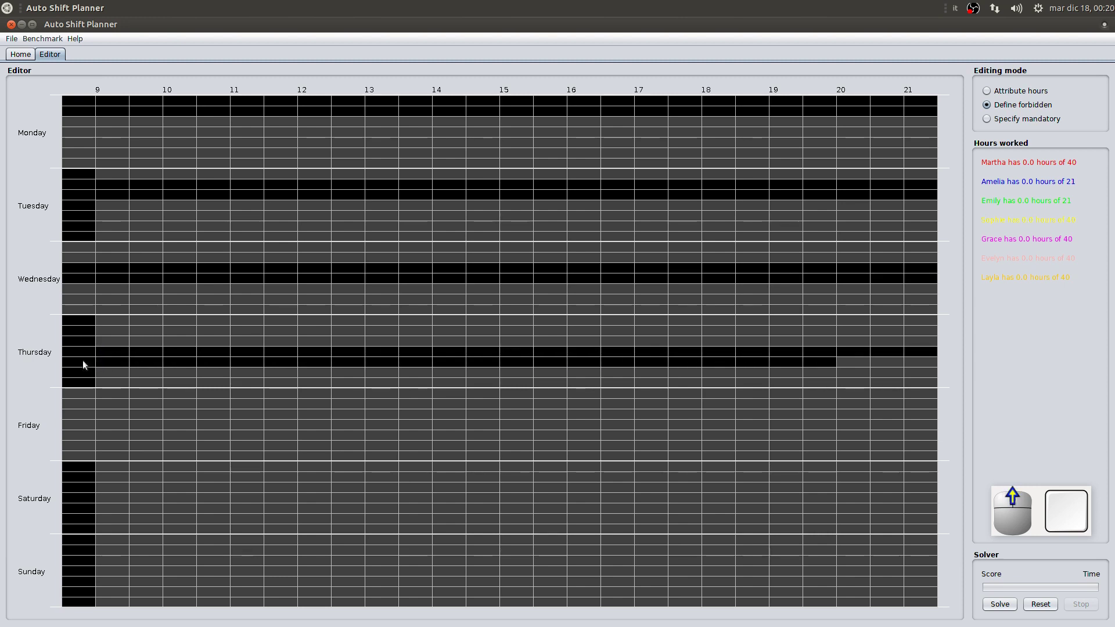
{"action": "scroll", "scroll_direction": "up", "scroll_amount": 3}
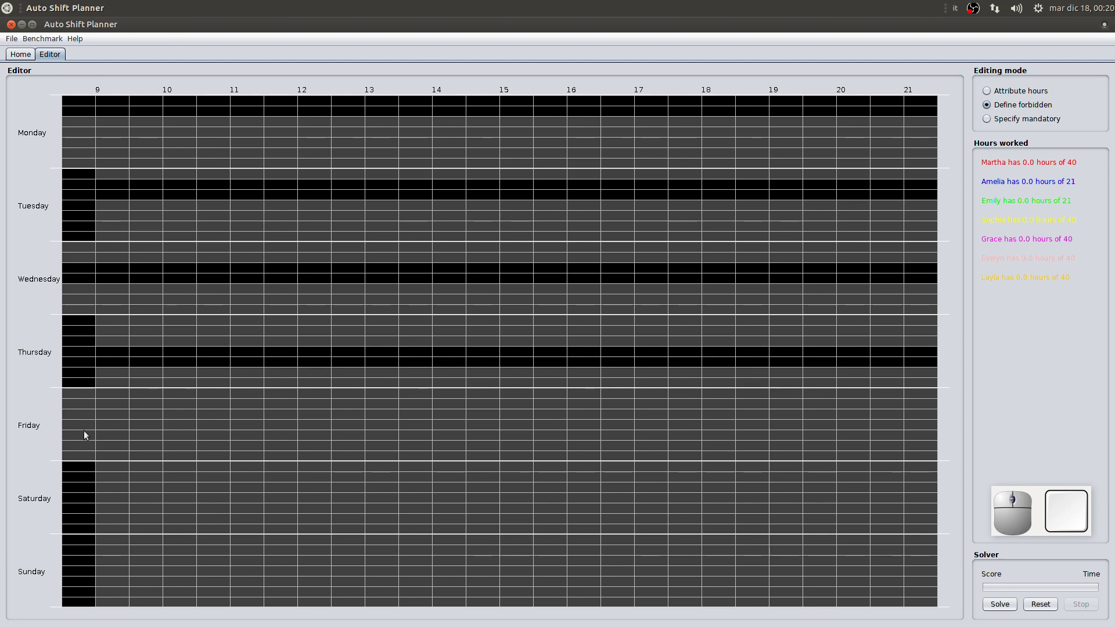
Forbid a full row on Friday and continue the pattern down through the weekend
{"action": "left_click", "coordinate": [88, 435]}
{"action": "scroll", "scroll_direction": "up", "scroll_amount": 3}
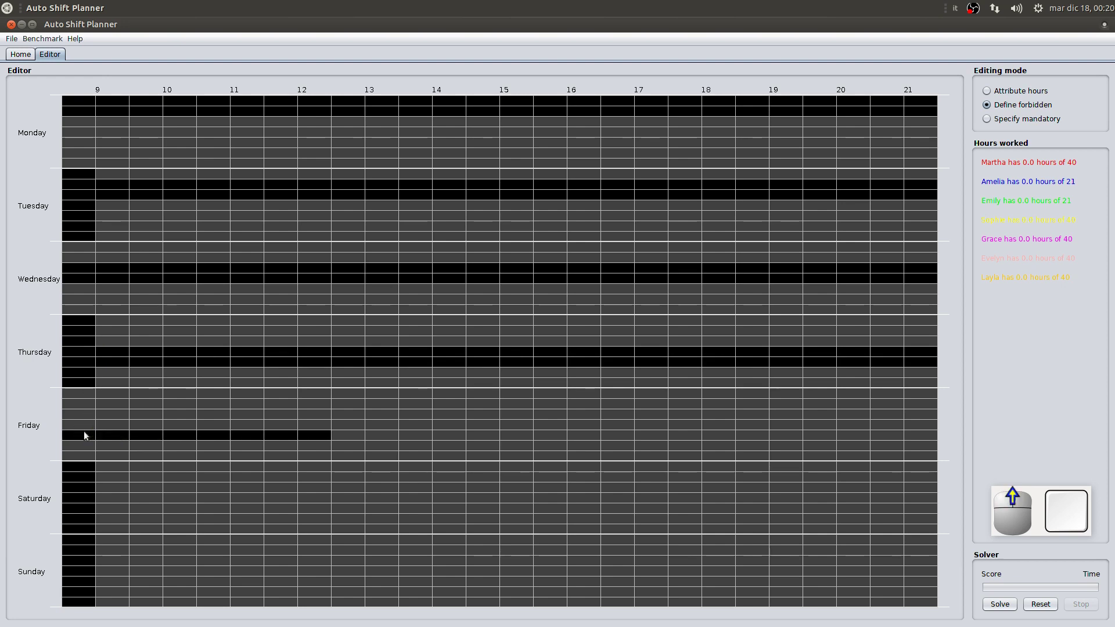
{"action": "scroll", "scroll_direction": "up", "scroll_amount": 3}
{"action": "left_click", "coordinate": [88, 446]}
{"action": "scroll", "scroll_direction": "up", "scroll_amount": 3}
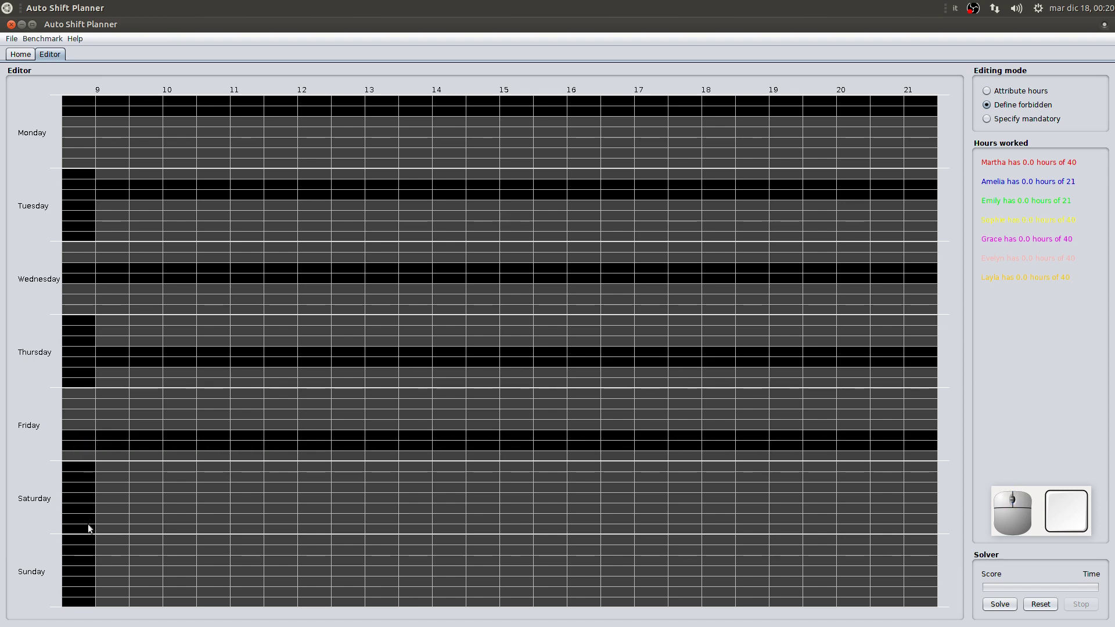
{"action": "scroll", "scroll_direction": "up", "scroll_amount": 3}
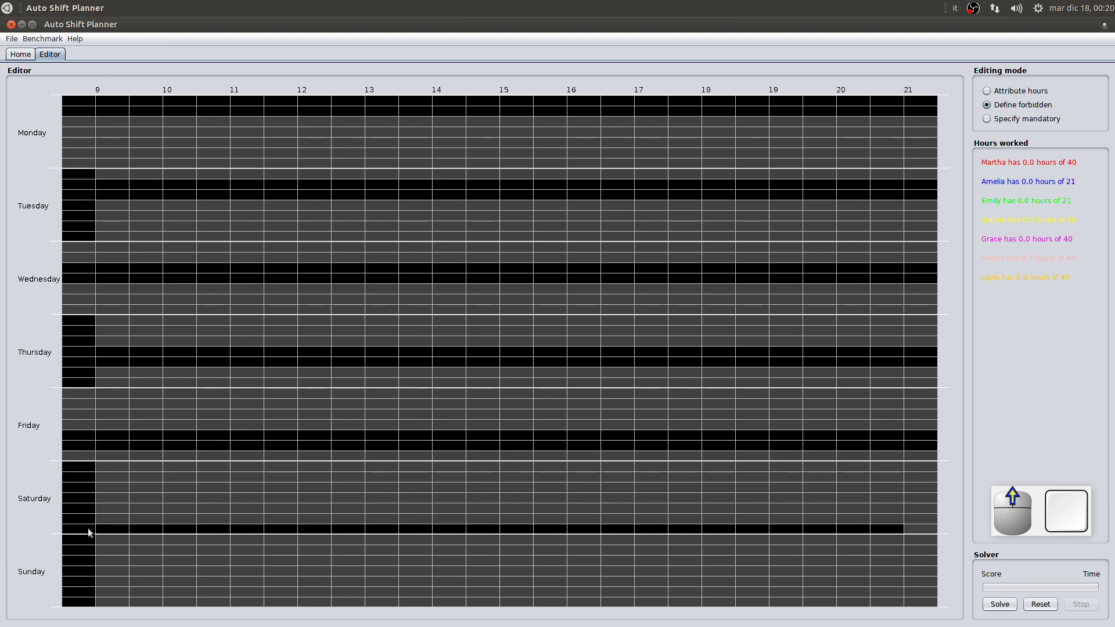
{"action": "scroll", "scroll_direction": "up", "scroll_amount": 3}
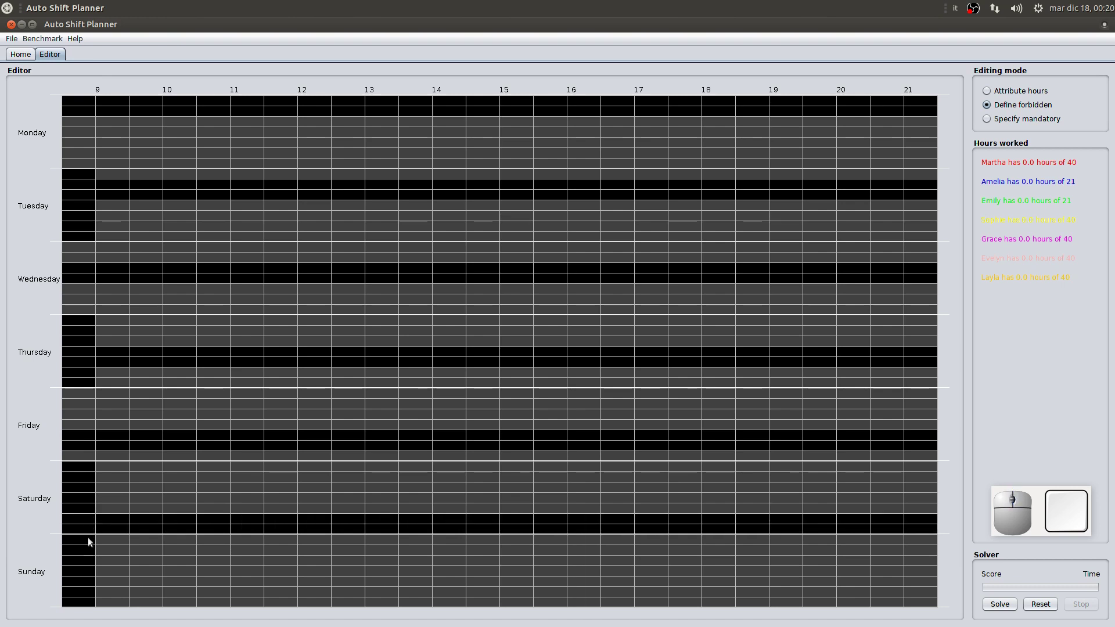
{"action": "scroll", "scroll_direction": "up", "scroll_amount": 3}
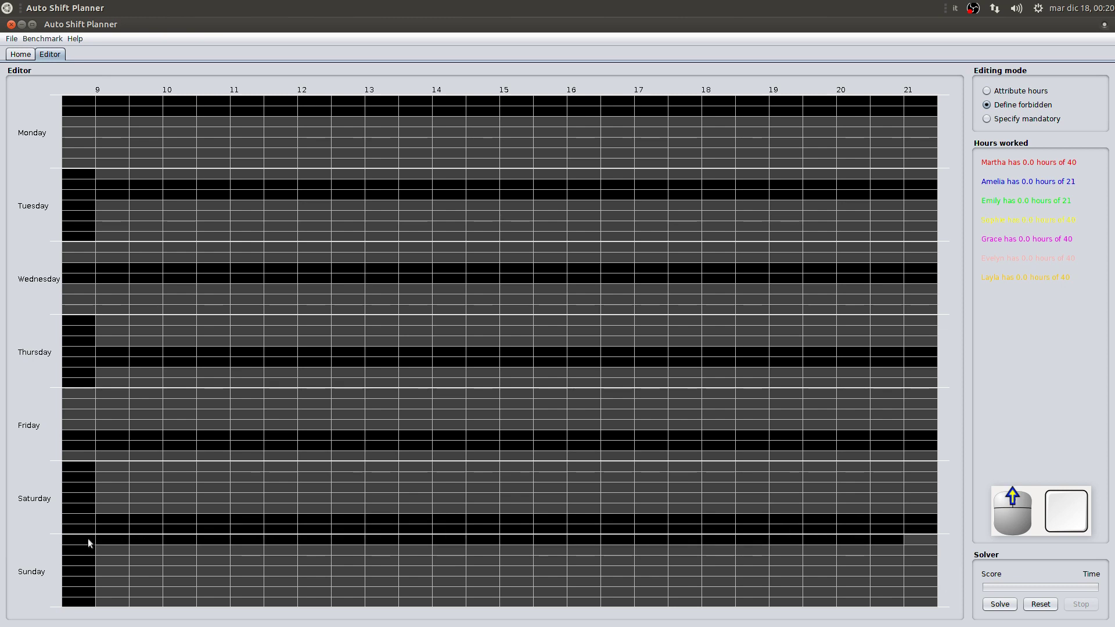
{"action": "scroll", "scroll_direction": "up", "scroll_amount": 3}
Forbid Friday's top row from 14:00 through the end of the day
{"action": "scroll", "scroll_direction": "up", "scroll_amount": 3}
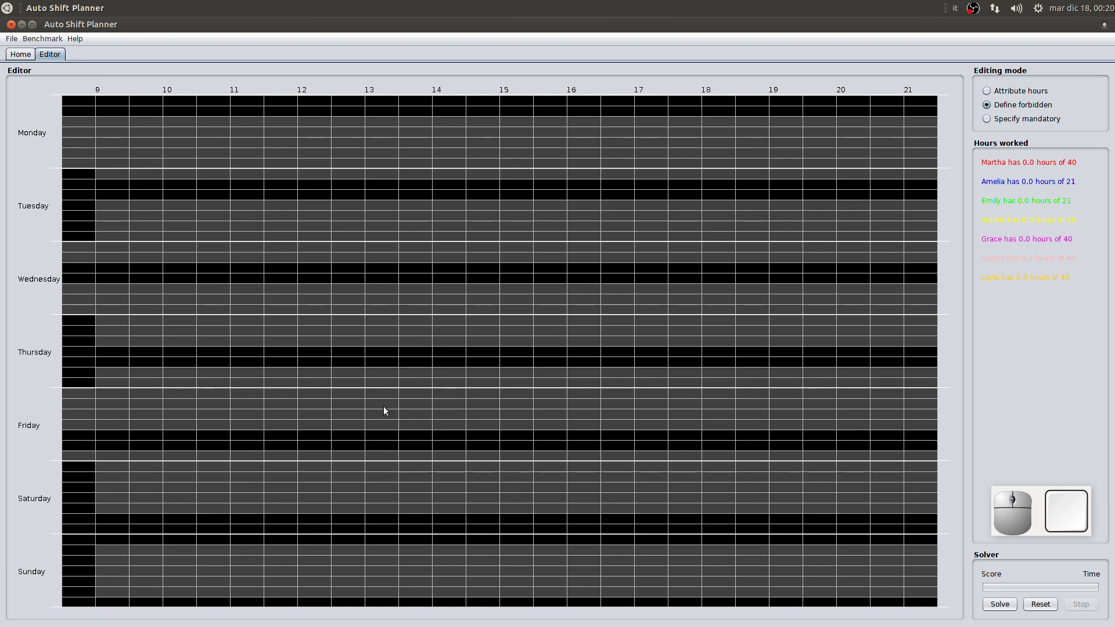
{"action": "left_click", "coordinate": [444, 407]}
{"action": "scroll", "scroll_direction": "up", "scroll_amount": 3}
{"action": "scroll", "scroll_direction": "up", "scroll_amount": 3}
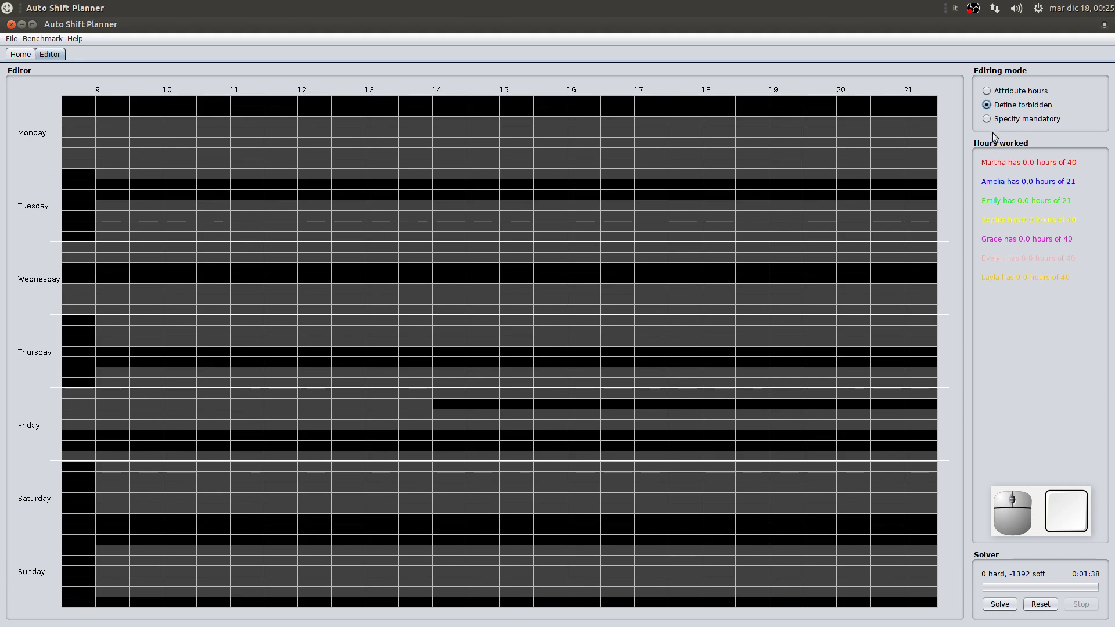
Mark two mandatory slots on Friday's second row, around 9:30 and 10
{"action": "left_click", "coordinate": [991, 120]}
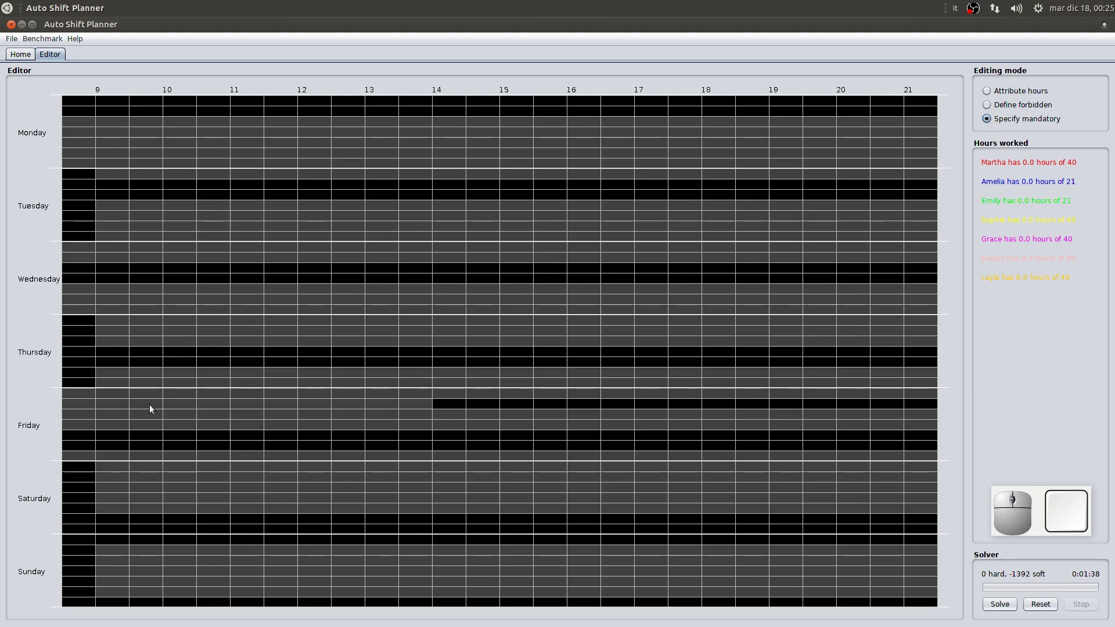
{"action": "left_click", "coordinate": [151, 408]}
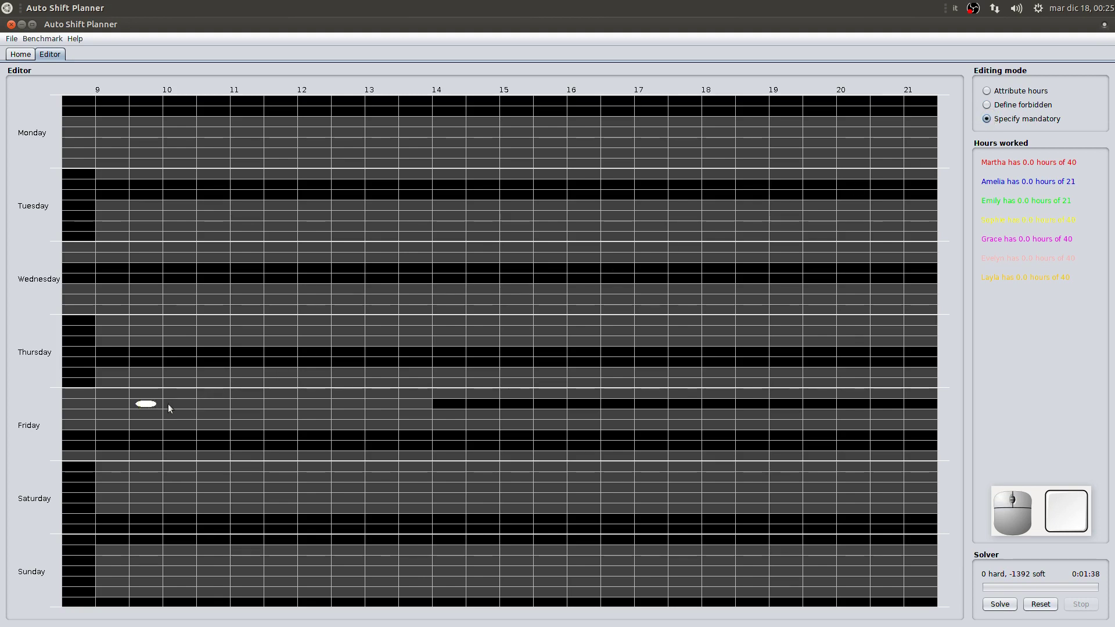
{"action": "left_click", "coordinate": [178, 407]}
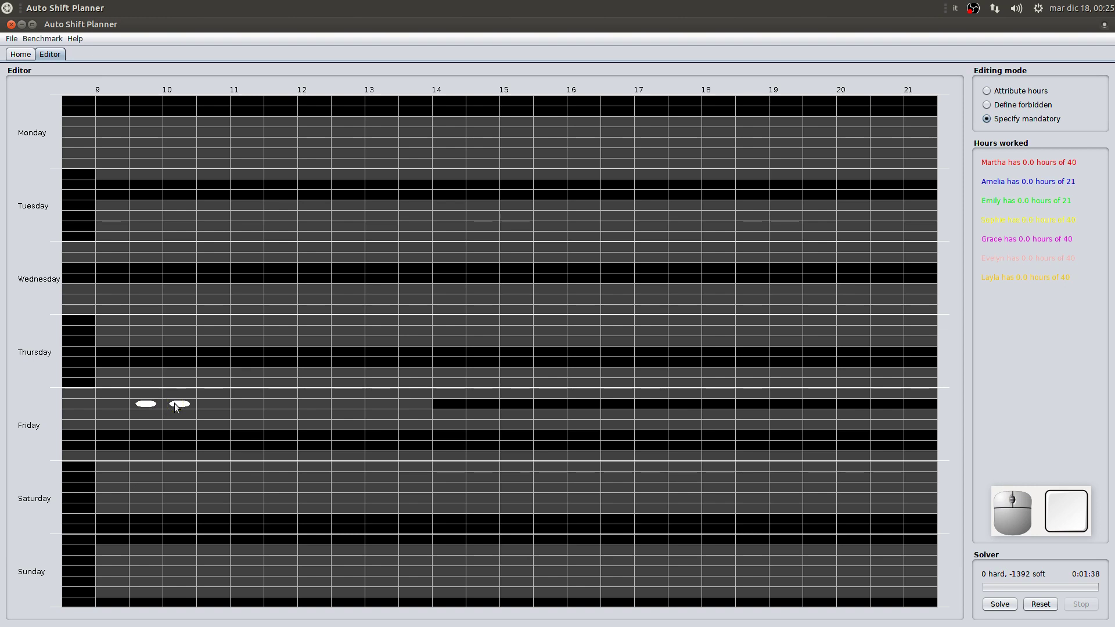
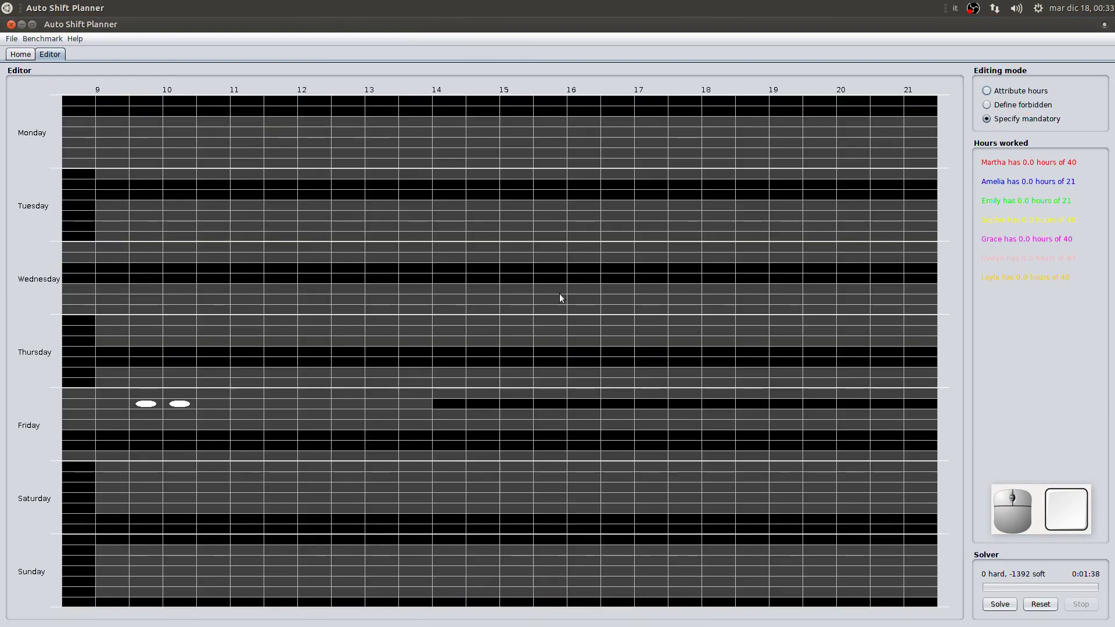
Run the auto-solver into coloured shifts and stop it at score 0 hard, -1398 soft
{"action": "left_click", "coordinate": [1007, 610]}
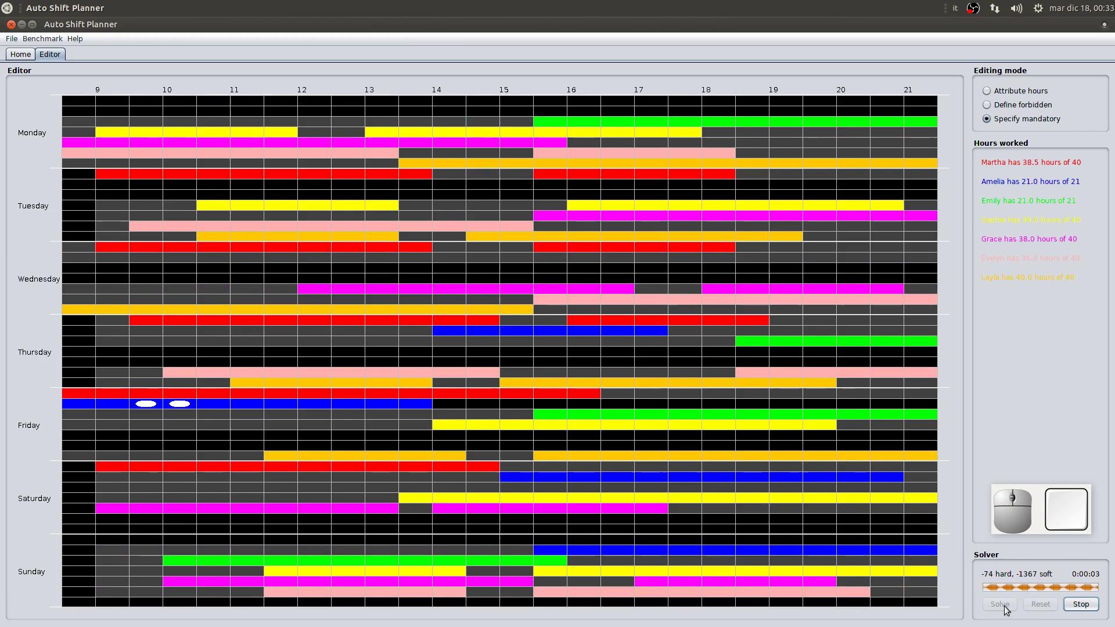
{"action": "left_click", "coordinate": [998, 576]}
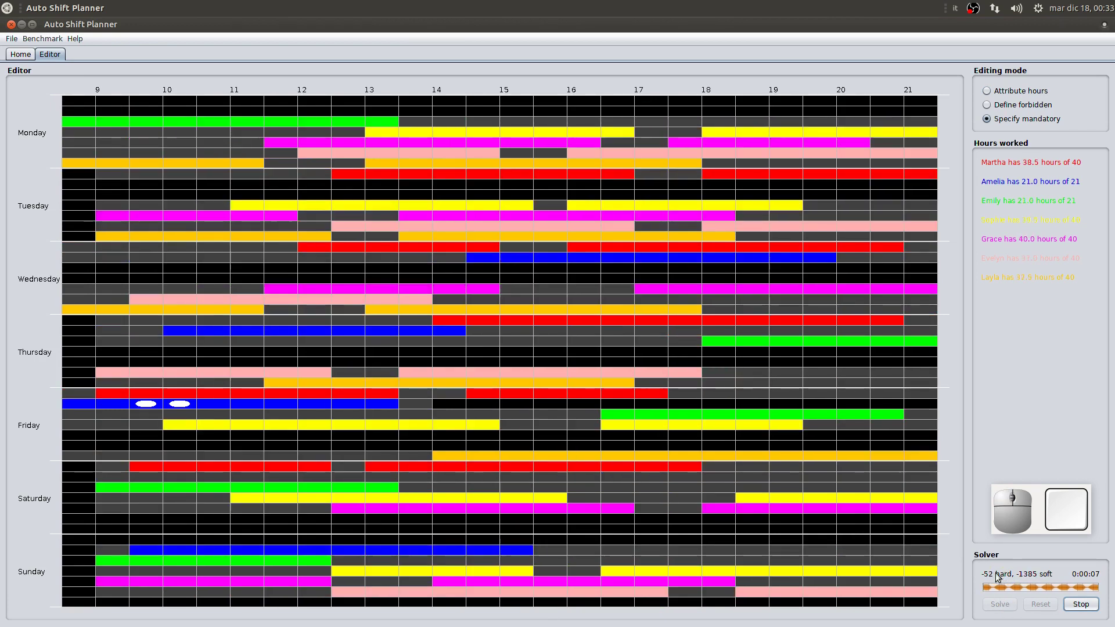
{"action": "left_click", "coordinate": [1032, 576]}
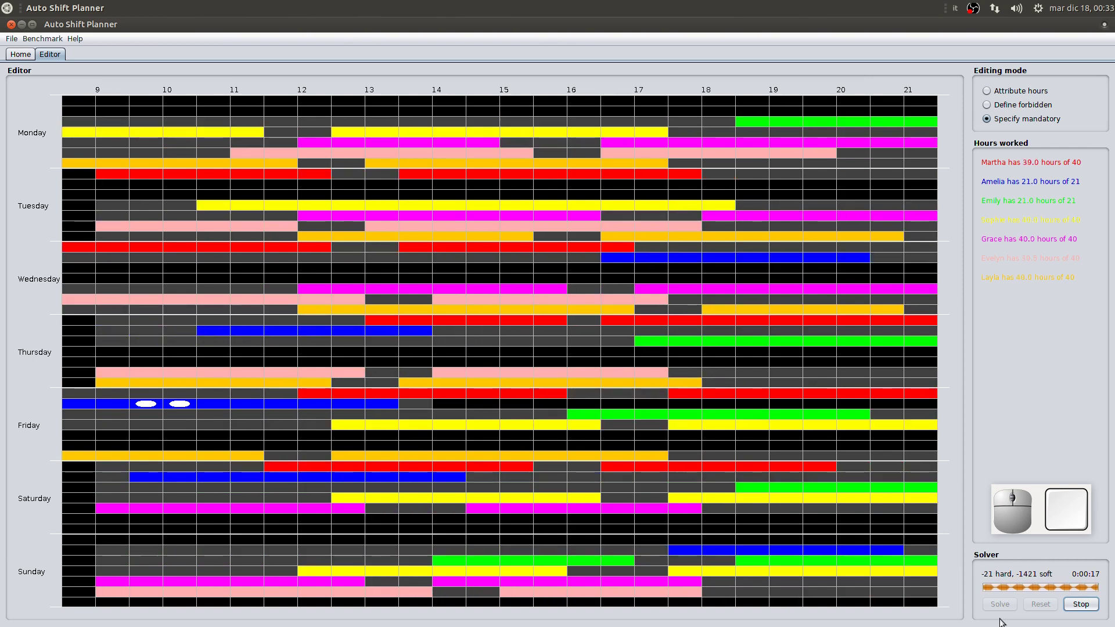
{"action": "left_click", "coordinate": [999, 574]}
{"action": "left_click", "coordinate": [1044, 576]}
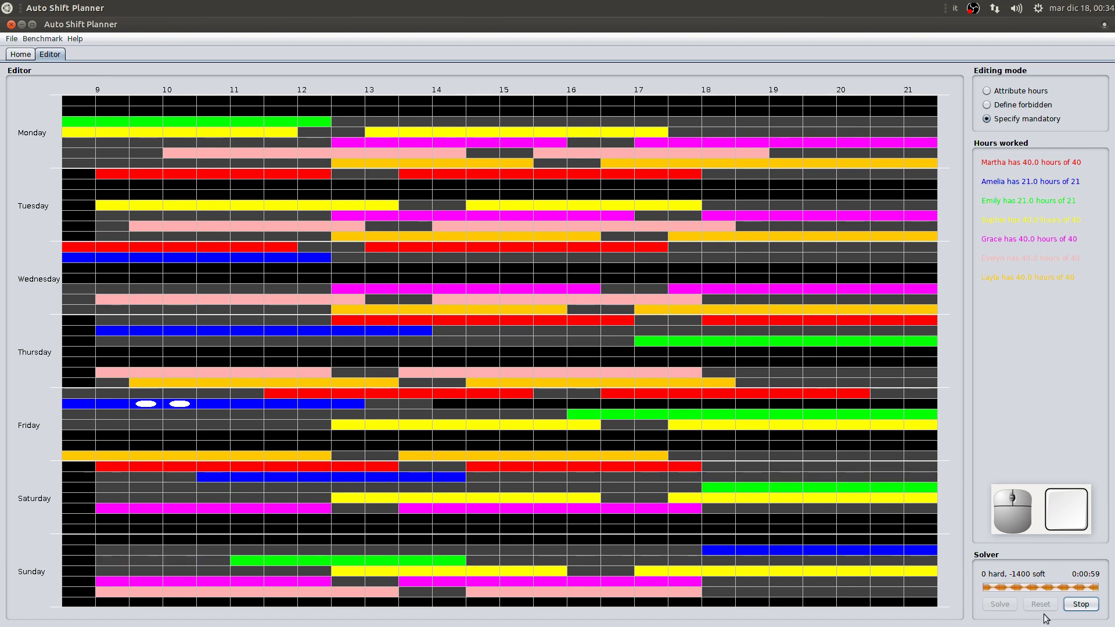
{"action": "left_click", "coordinate": [1095, 607]}
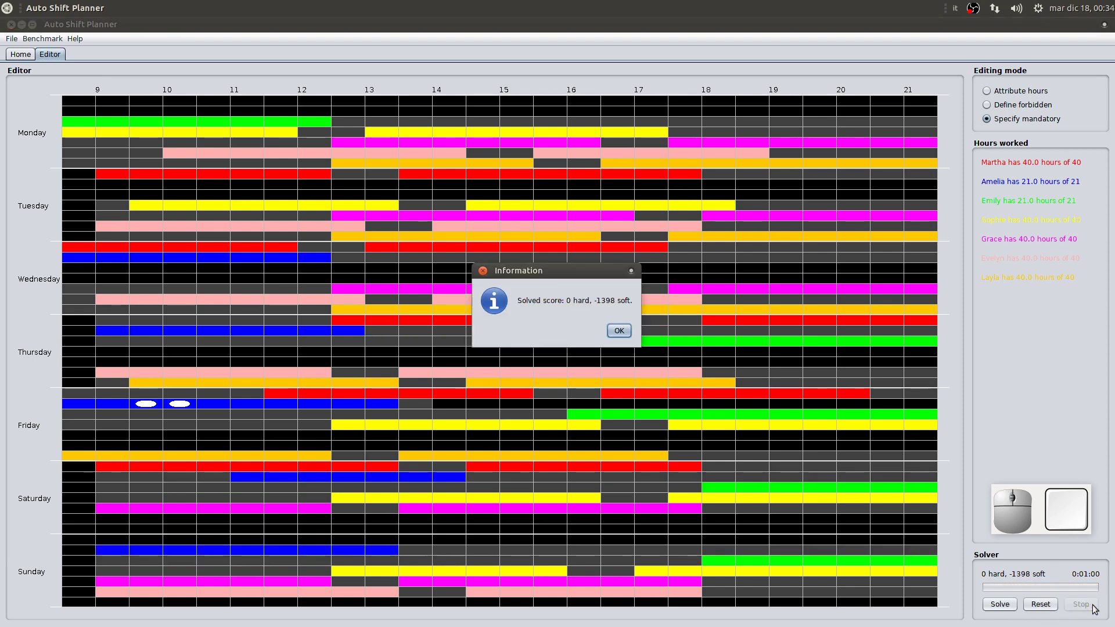